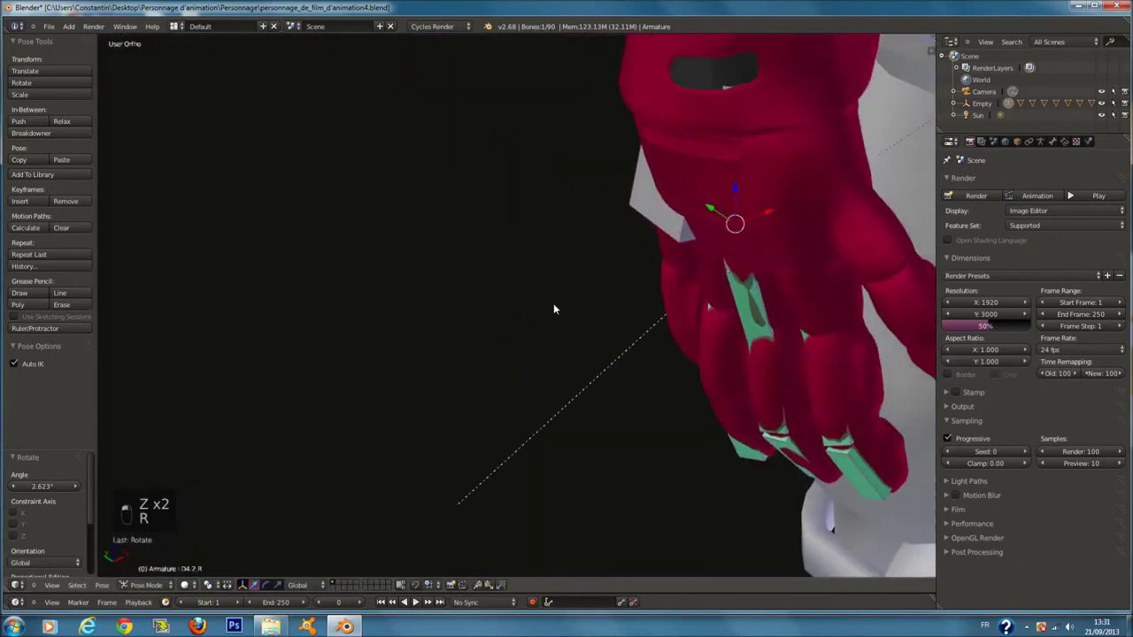
- Curl the glove's finger joints toward the palm with axis-constrained rotations
key("z")
left_click(757, 238)
key("z")
key("z")
key("z")
key("r")
key("r")
key("z")
key("z")
key("r")
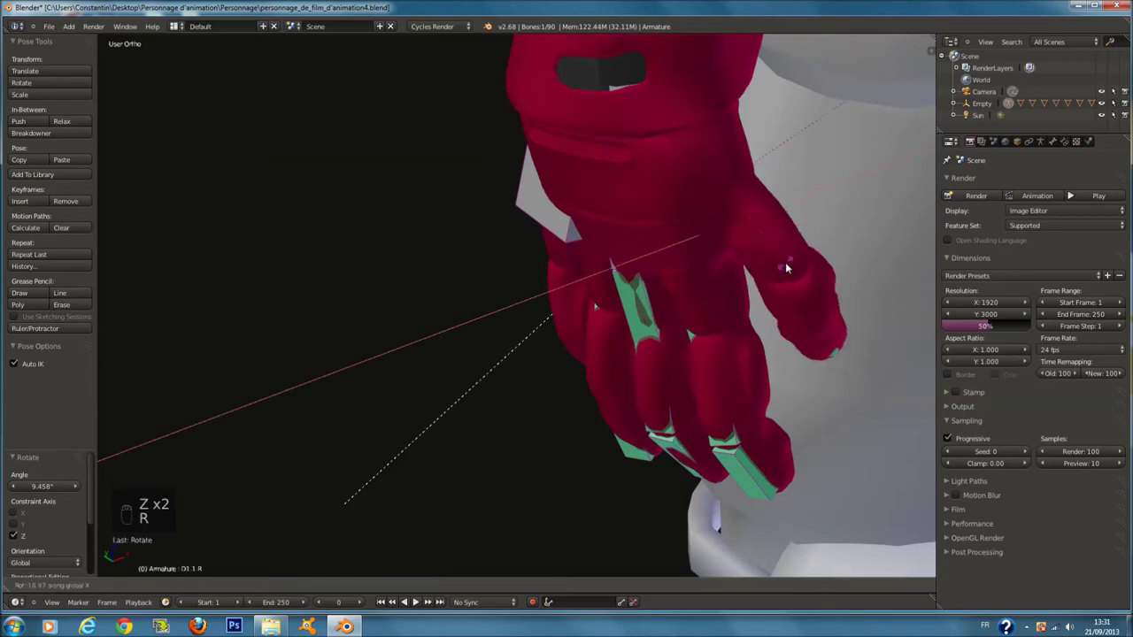
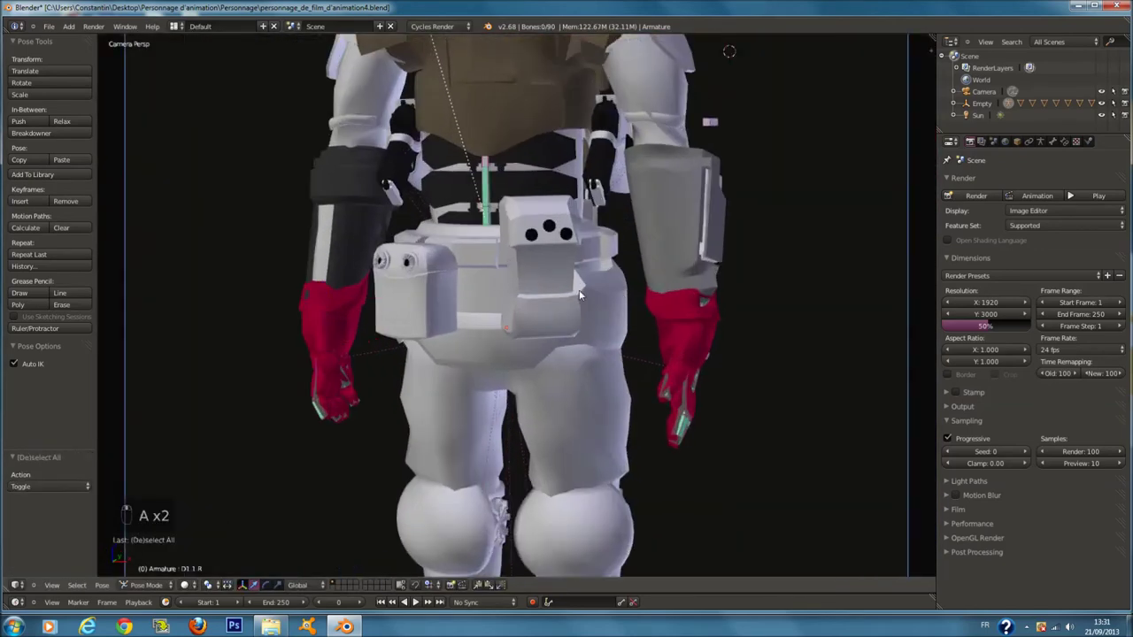
- Select the hand bones and move the hand forward in front of the body, checking from camera and above
key("c")
left_click_drag(344, 322, 341, 326)
key("c")
key("z")
key("z")
key("r")
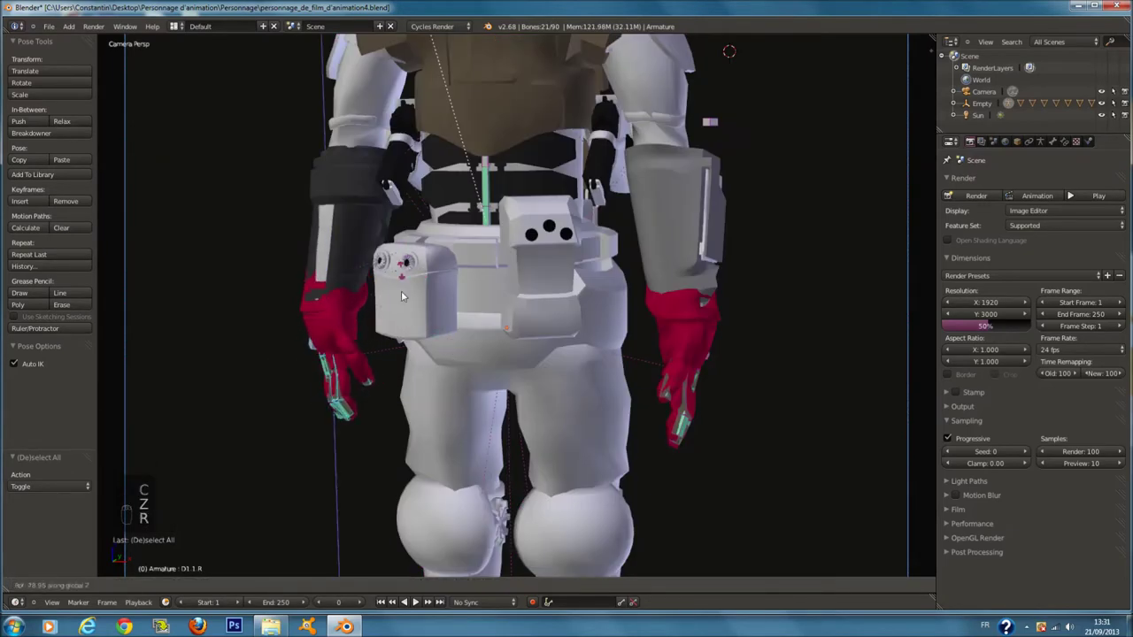
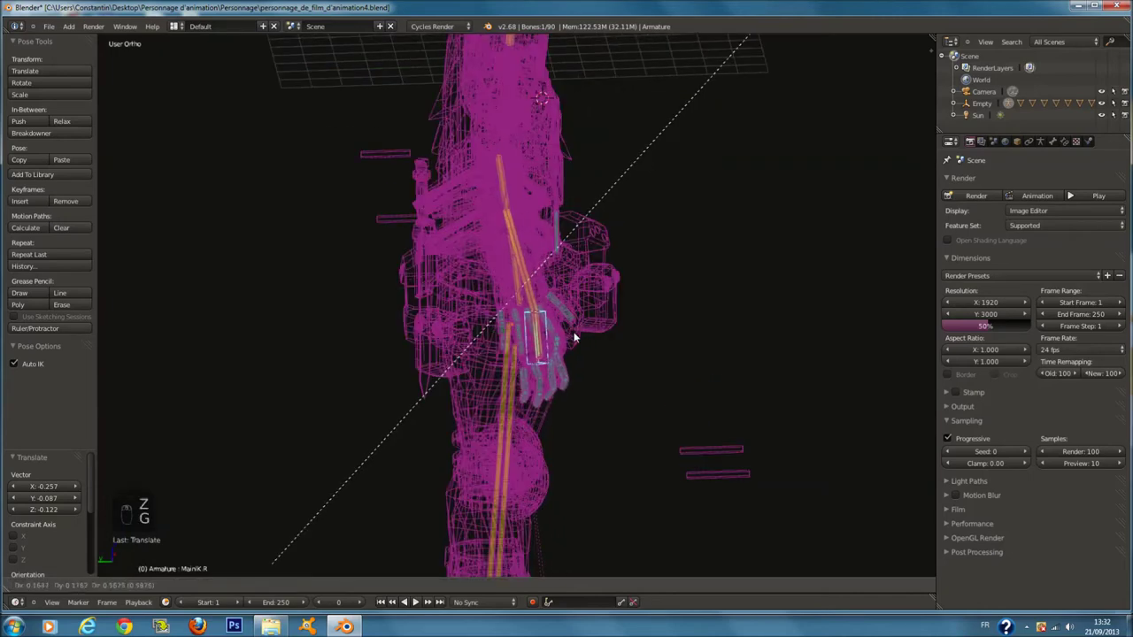
key("z")
left_click_drag(597, 288, 680, 205)
left_click_drag(687, 191, 633, 287)
key("g")
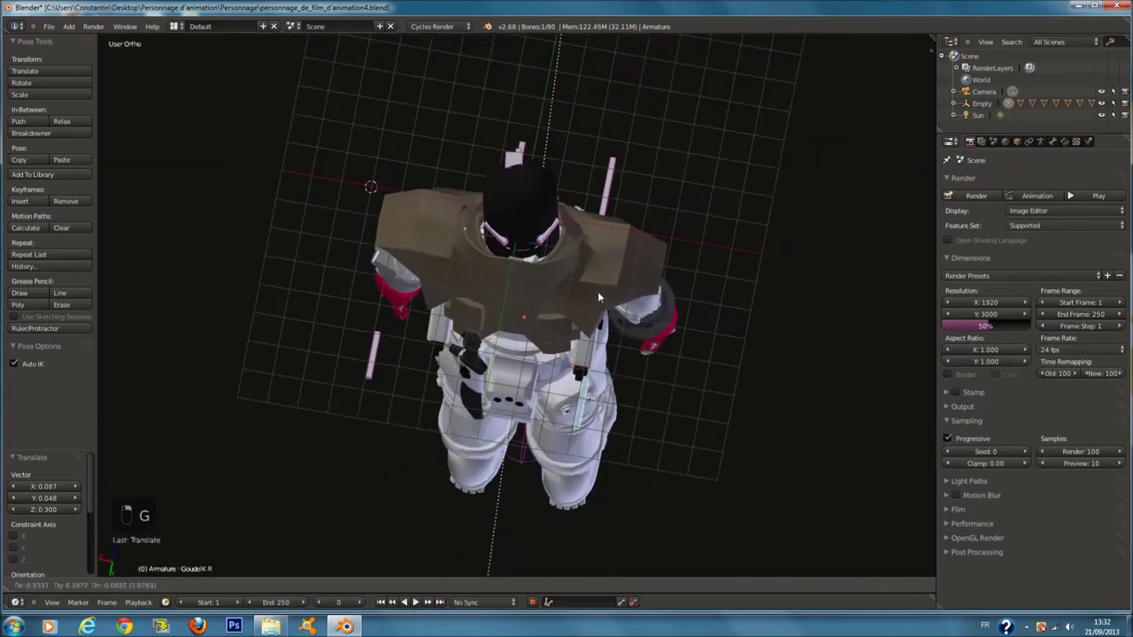
left_click_drag(624, 308, 538, 266)
key("g")
- Deselect all bones and review the pose through the camera and from the side
key("KP_0")
key("a")
key("ctrl+s")
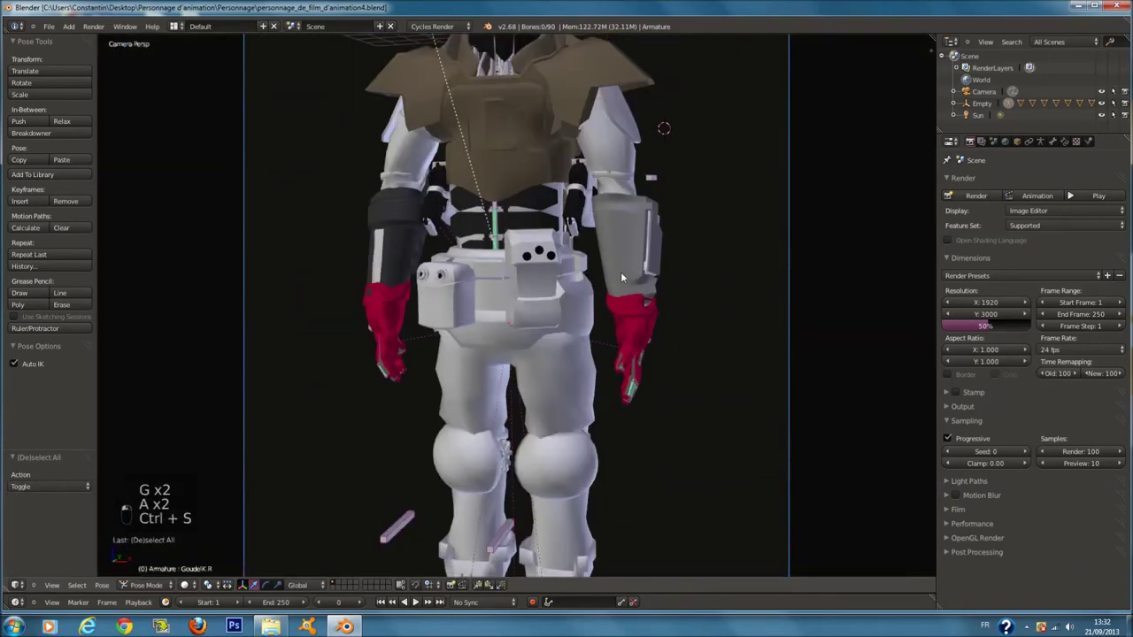
key("z")
key("z")
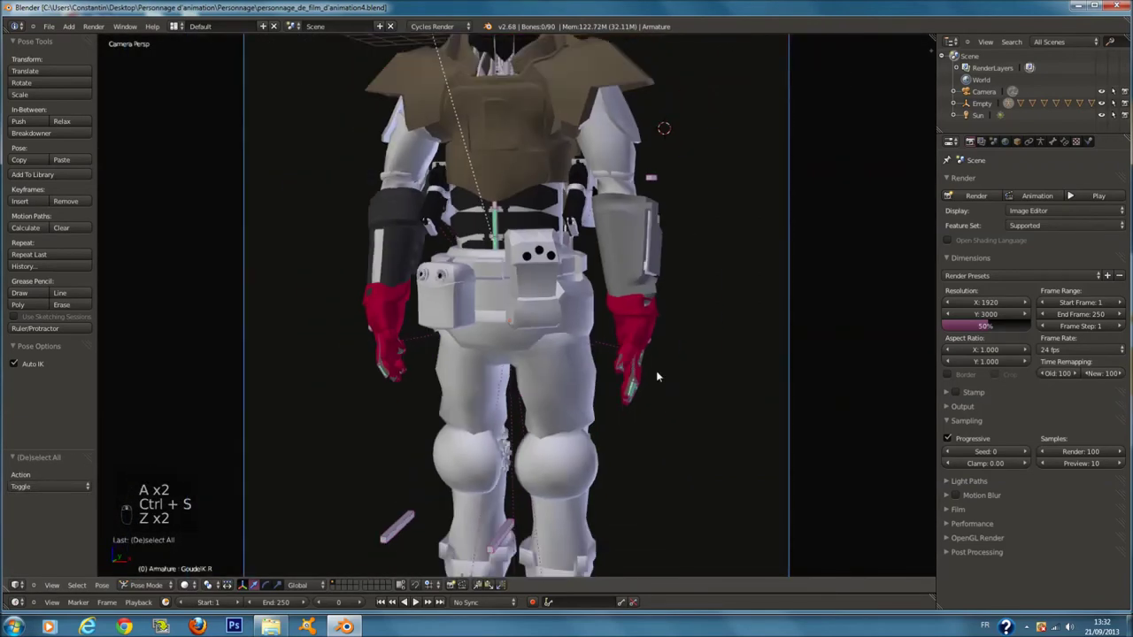
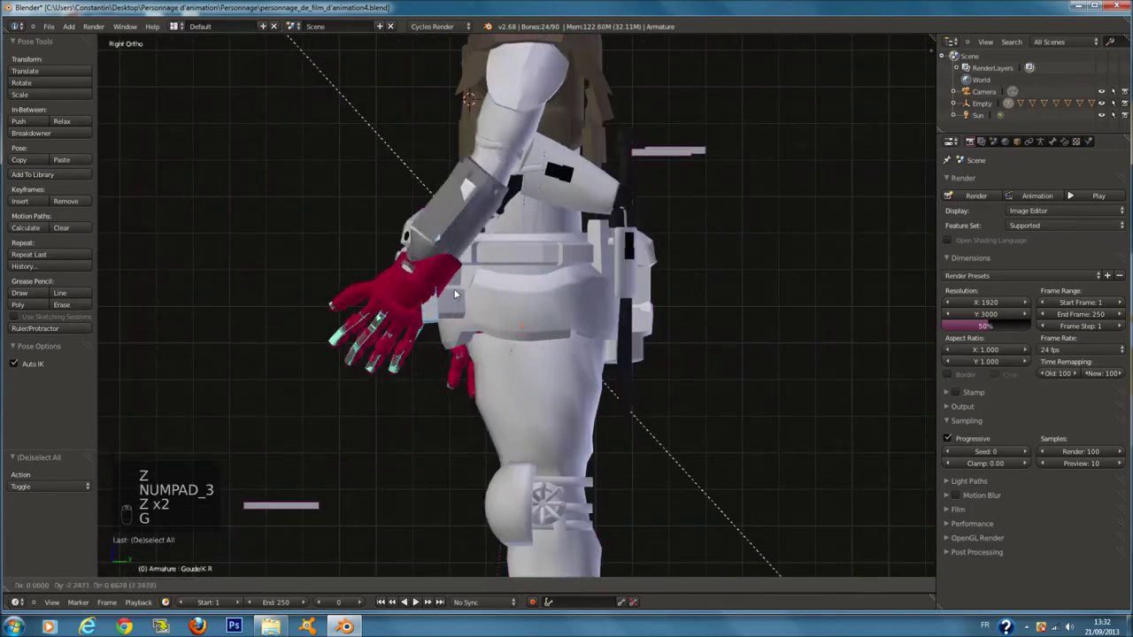
- From top view, rotate the upper arm inward and move the glove across toward the belly
left_click(495, 267)
key("KP_7")
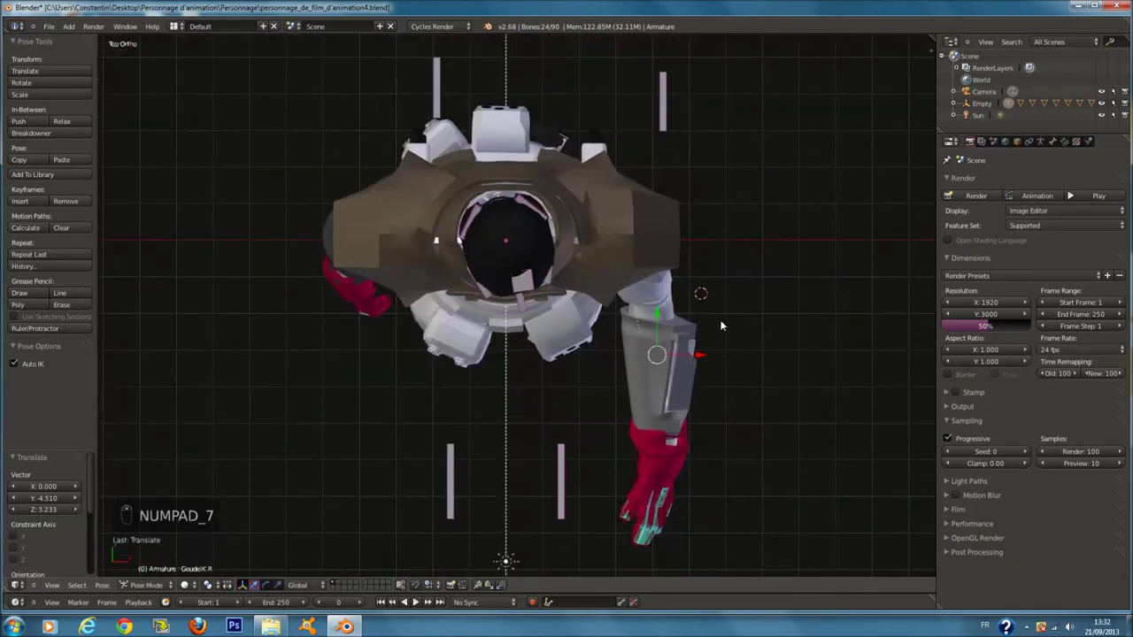
key("r")
key("r")
key("KP_7")
key("r")
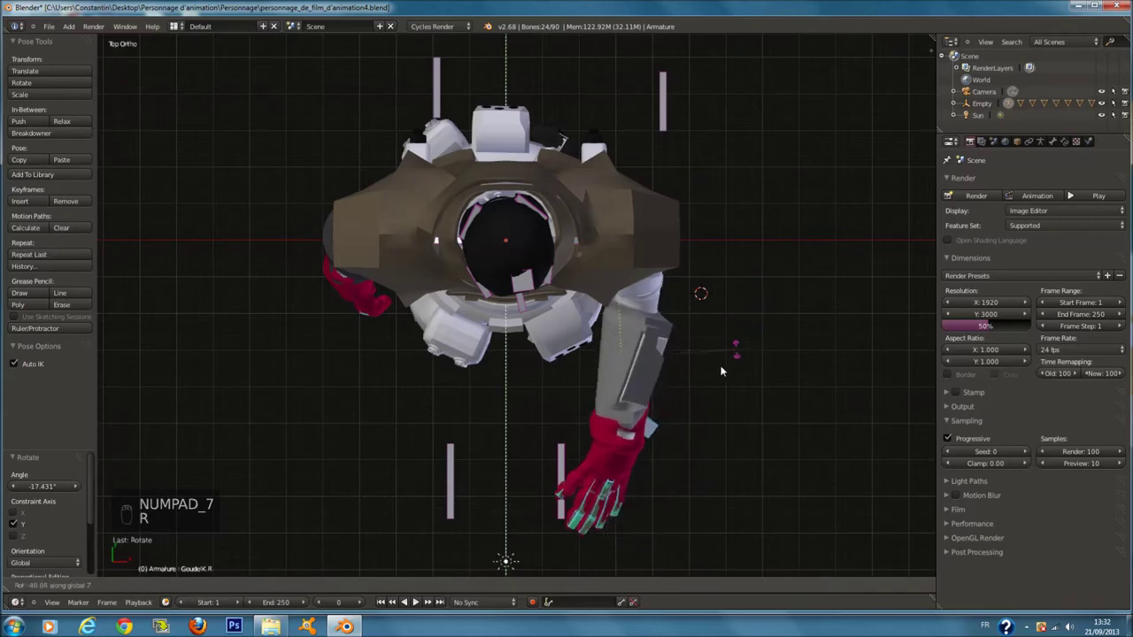
key("g")
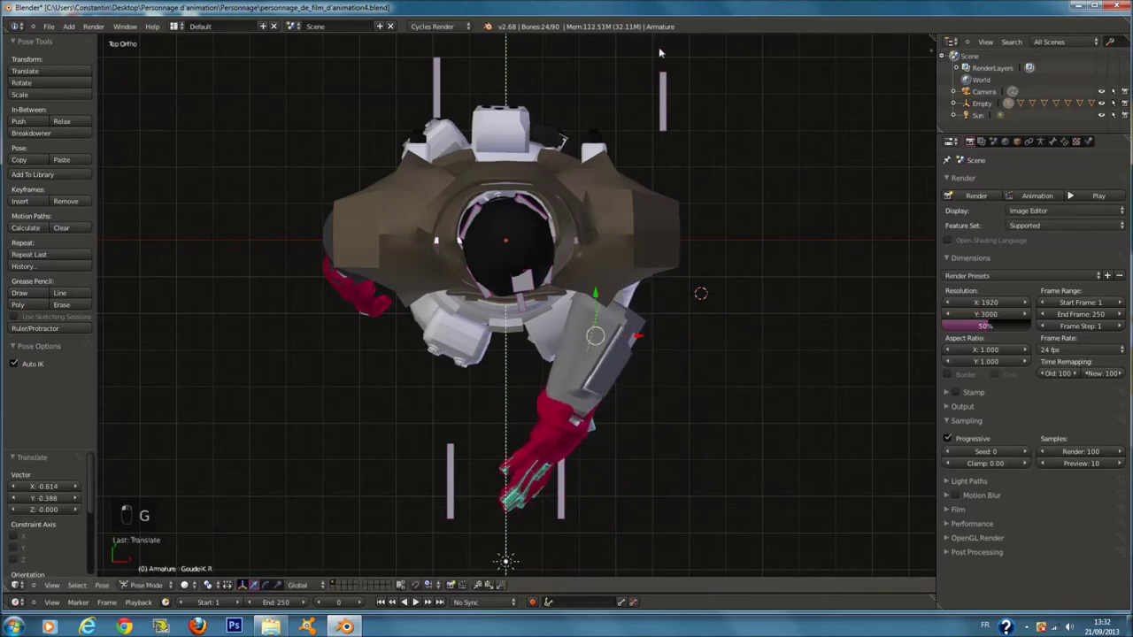
key("KP_7")
key("g")
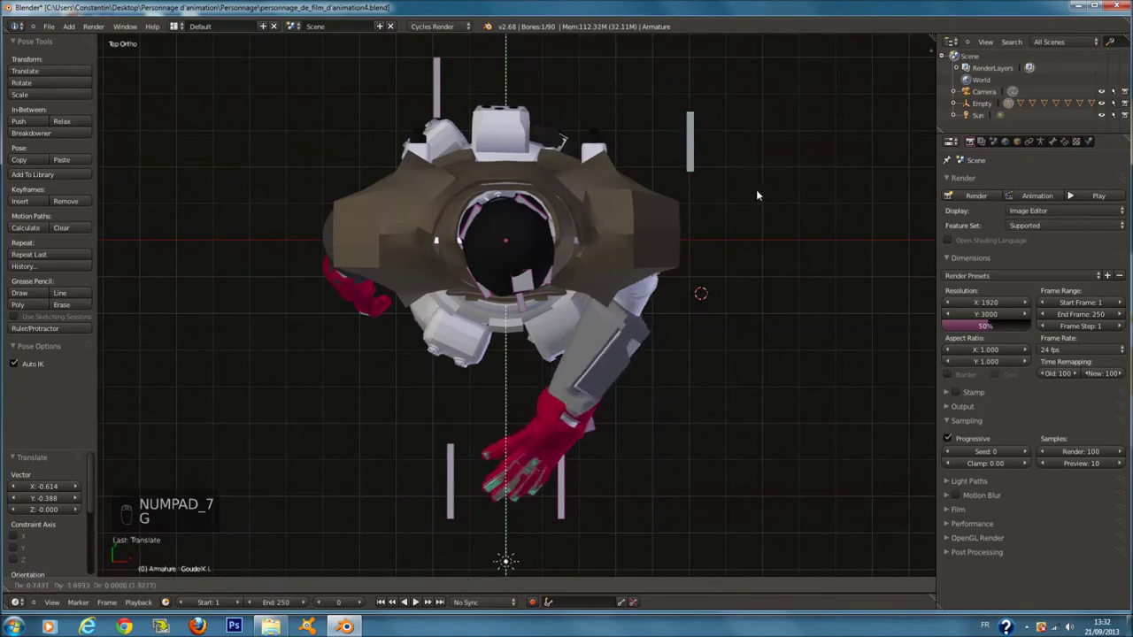
left_click(787, 271)
key("KP_1")
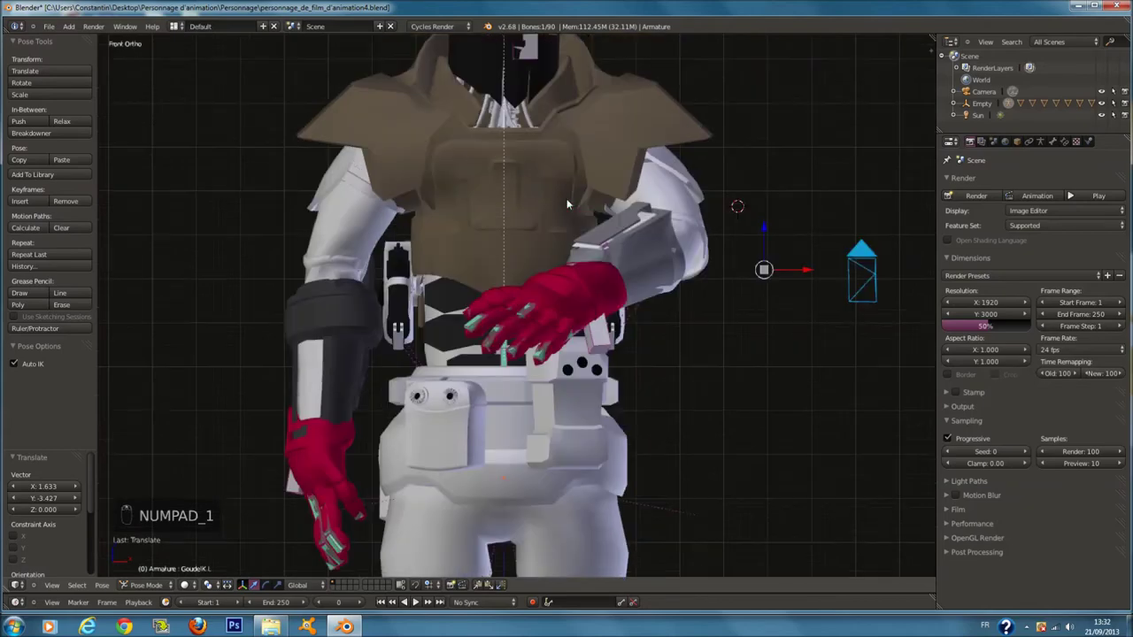
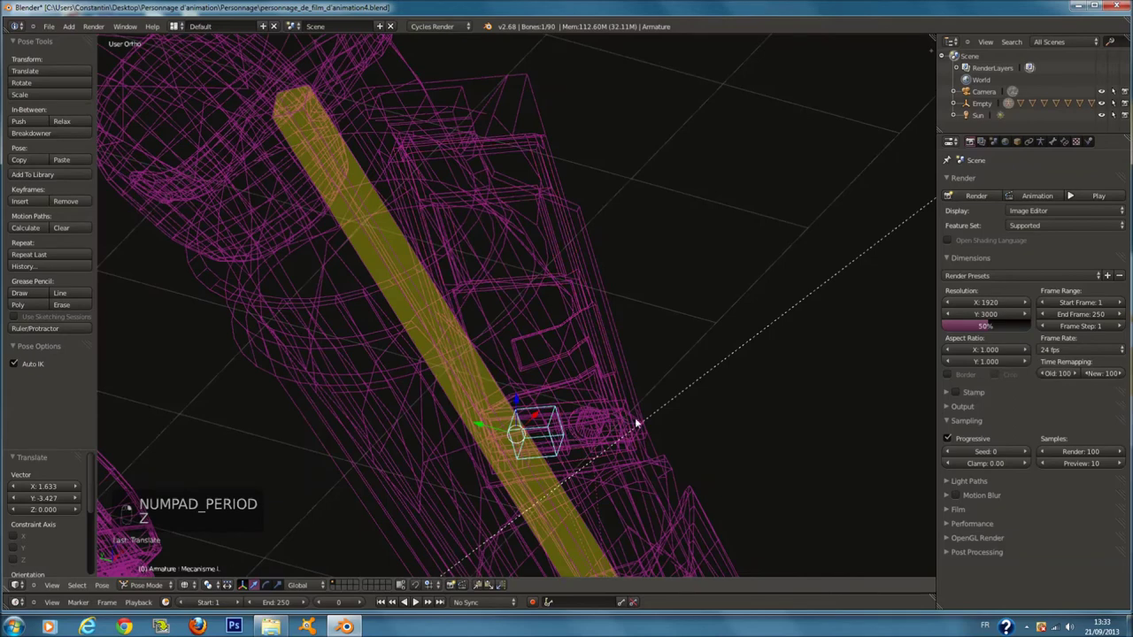
- Select the forearm plate bone and reposition and tilt the panel along the forearm
left_click(389, 329)
key("c")
left_click_drag(410, 267, 635, 477)
key("z")
left_click(639, 380)
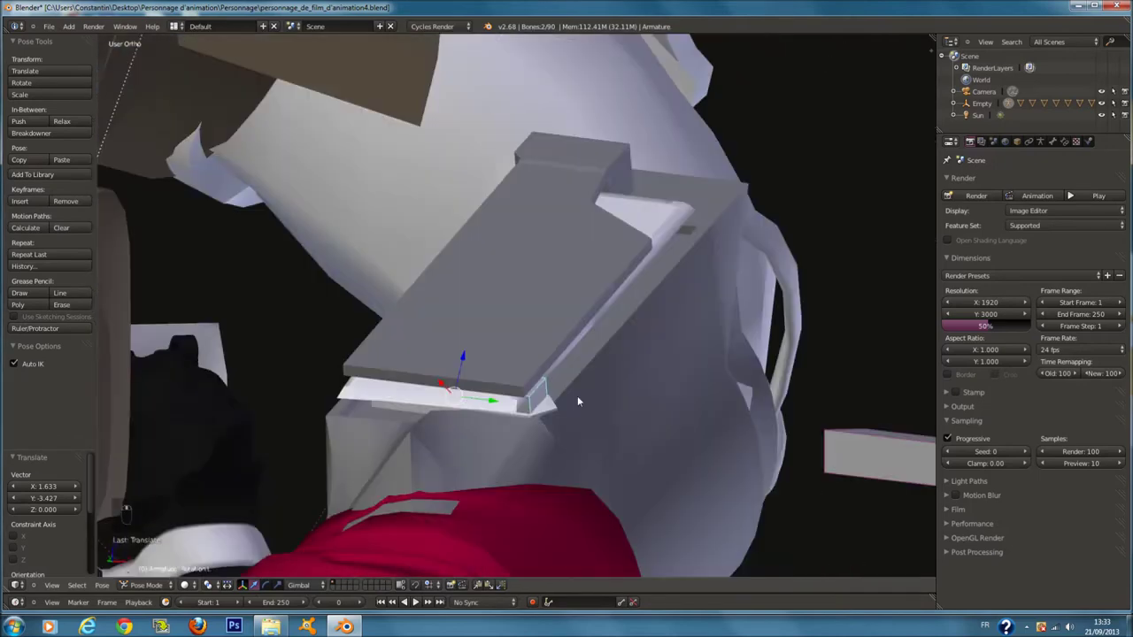
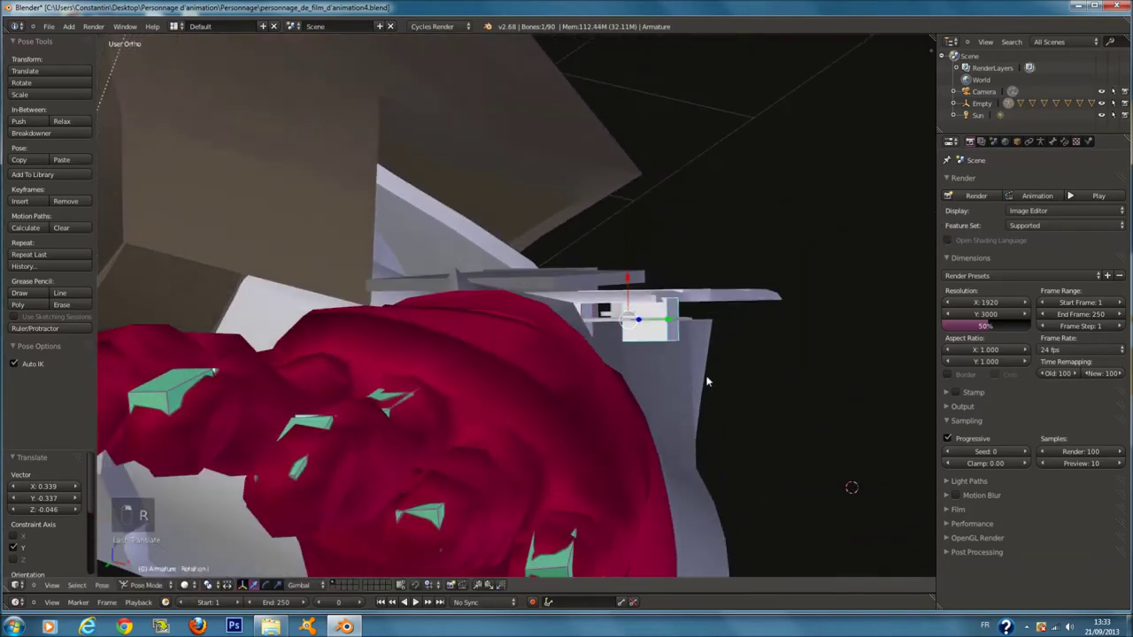
key("r")
key("r")
key("r")
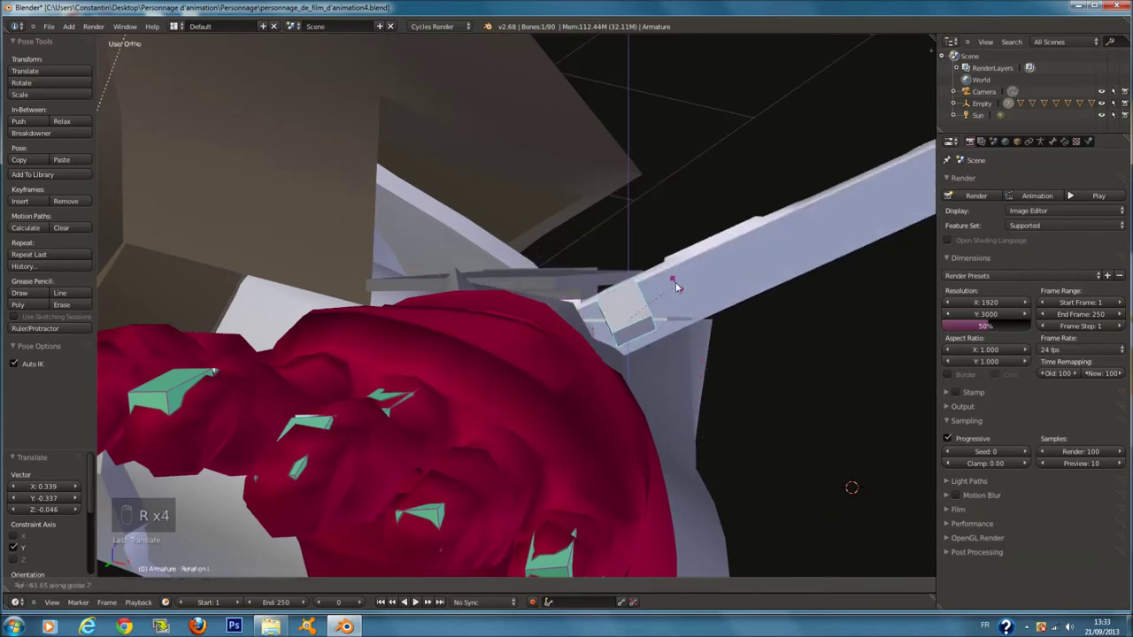
key("r")
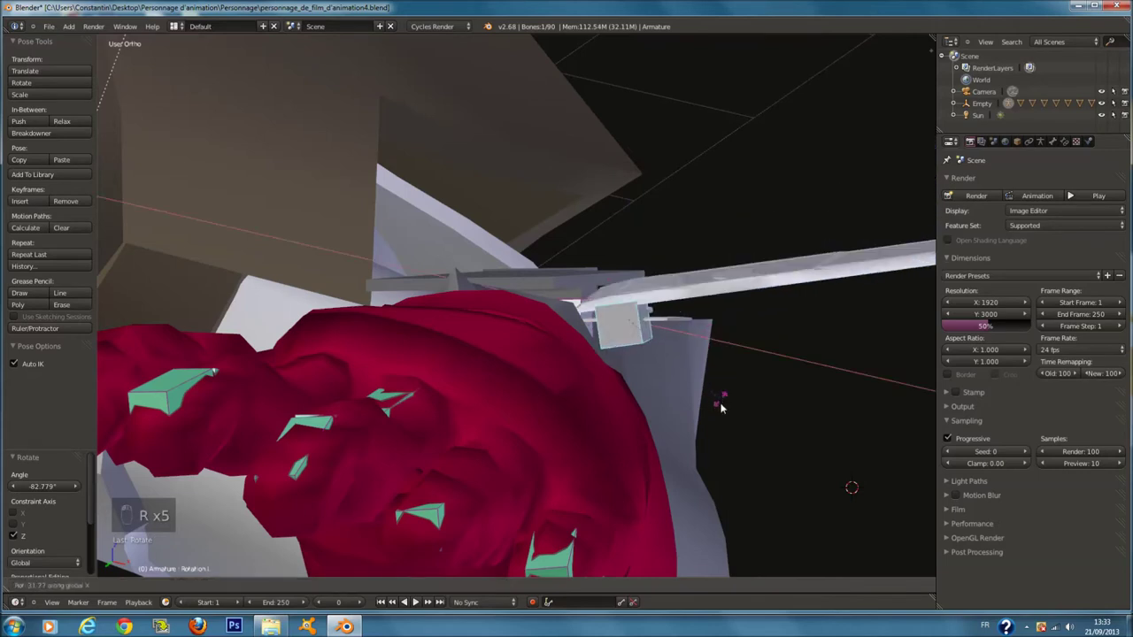
key("r")
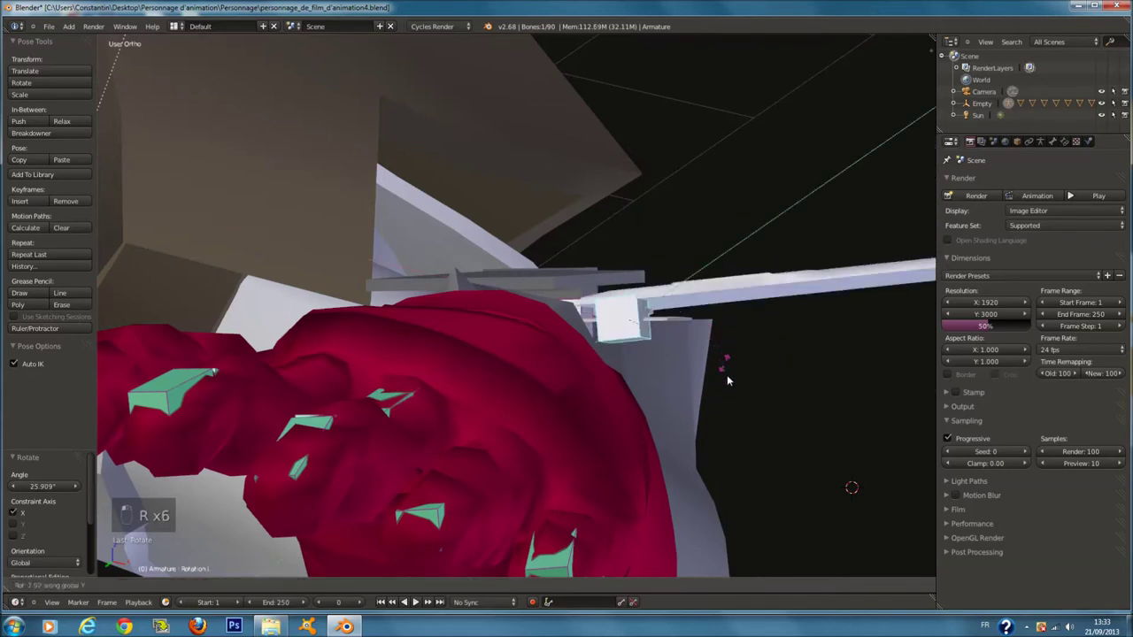
key("r")
- Check the arm pose through the camera and deselect all bones
left_click_drag(732, 378, 730, 390)
key("KP_0")
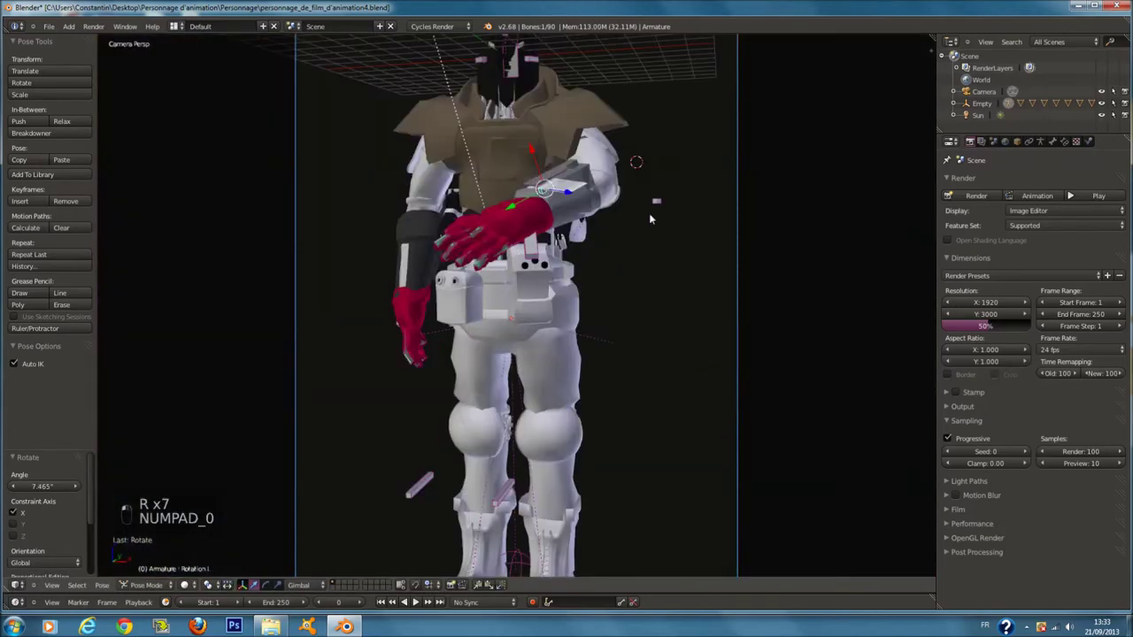
key("a")
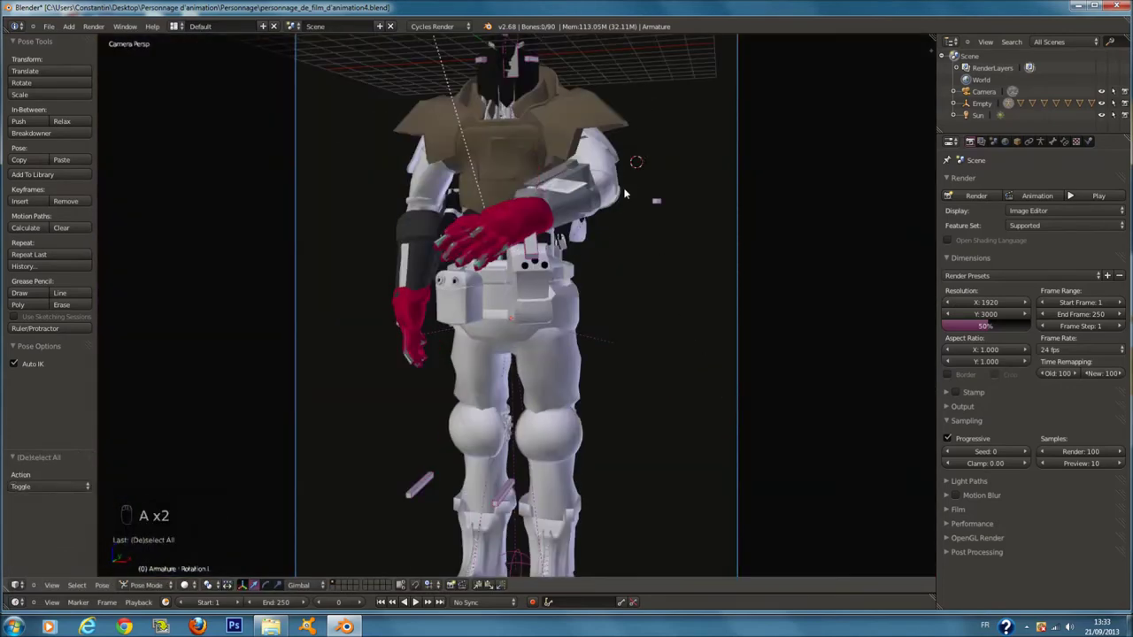
key("KP_7")
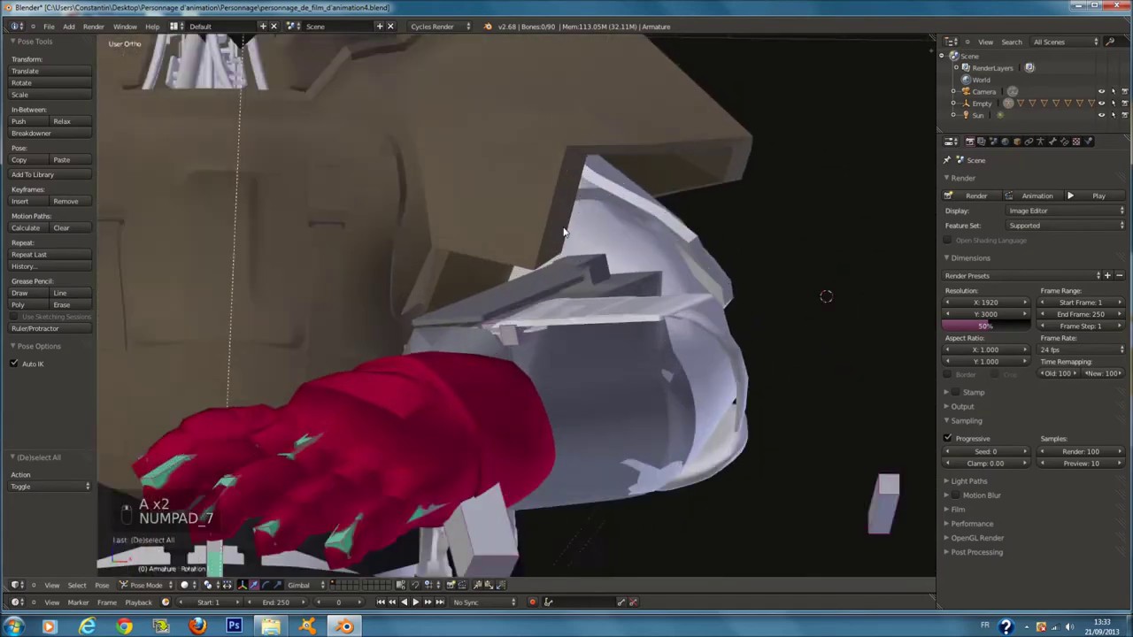
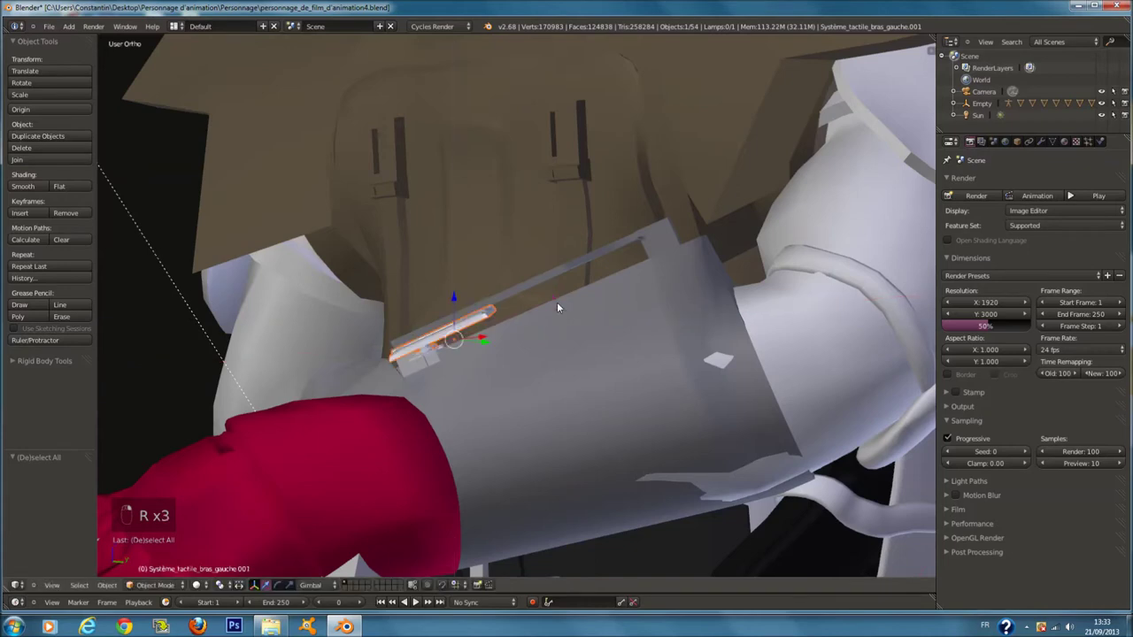
- Rotate the Système_tactile_bras_gauche panel on X into a better tilt, then return to the glove's bones
key("r")
key("r")
left_click(495, 313)
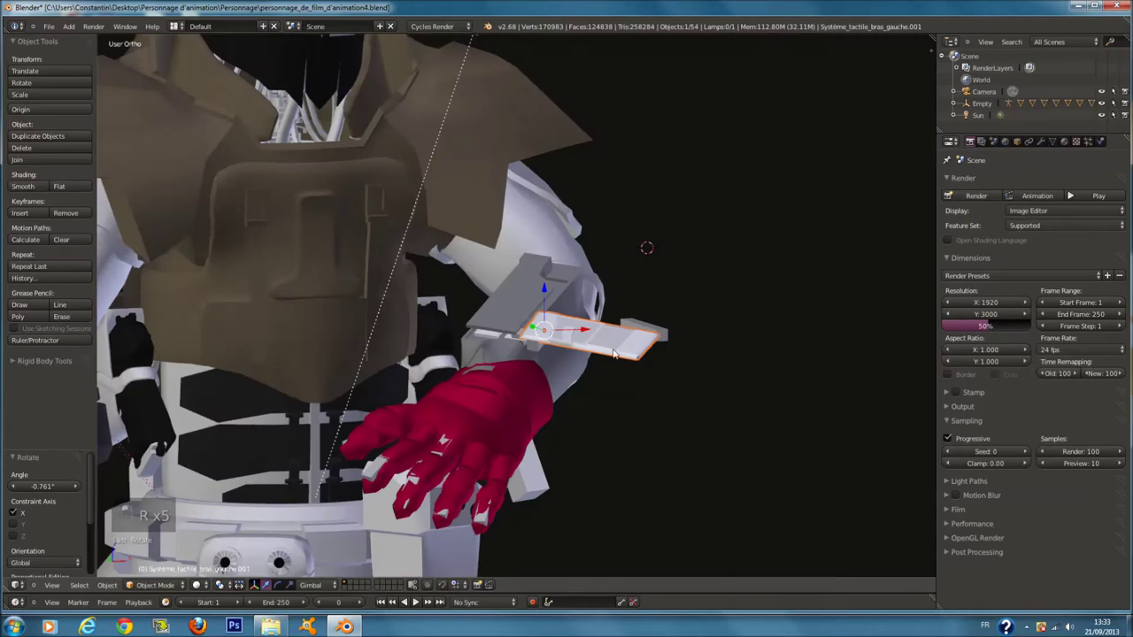
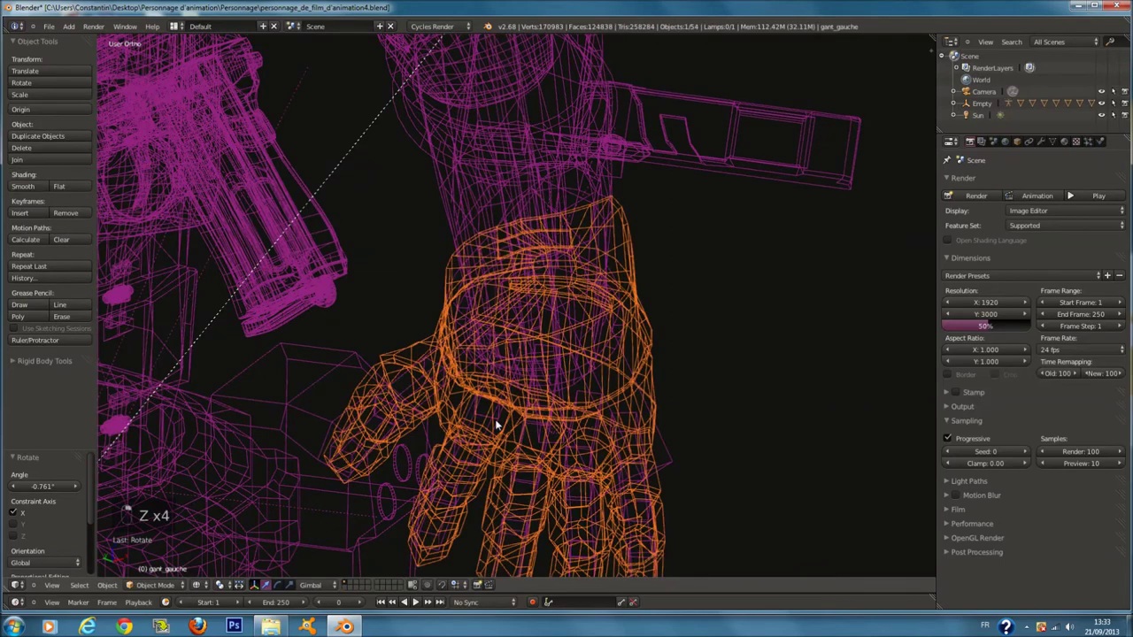
middle_click(542, 456)
key("c")
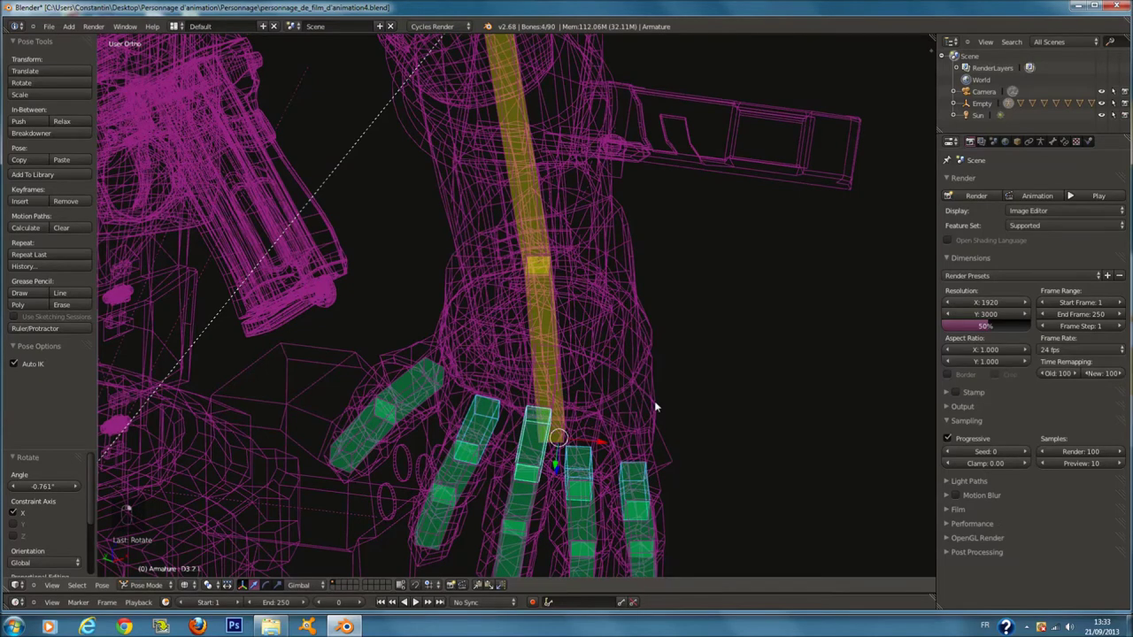
- Bend the first finger joints of the red glove with axis-constrained rotations
key("z")
key("r")
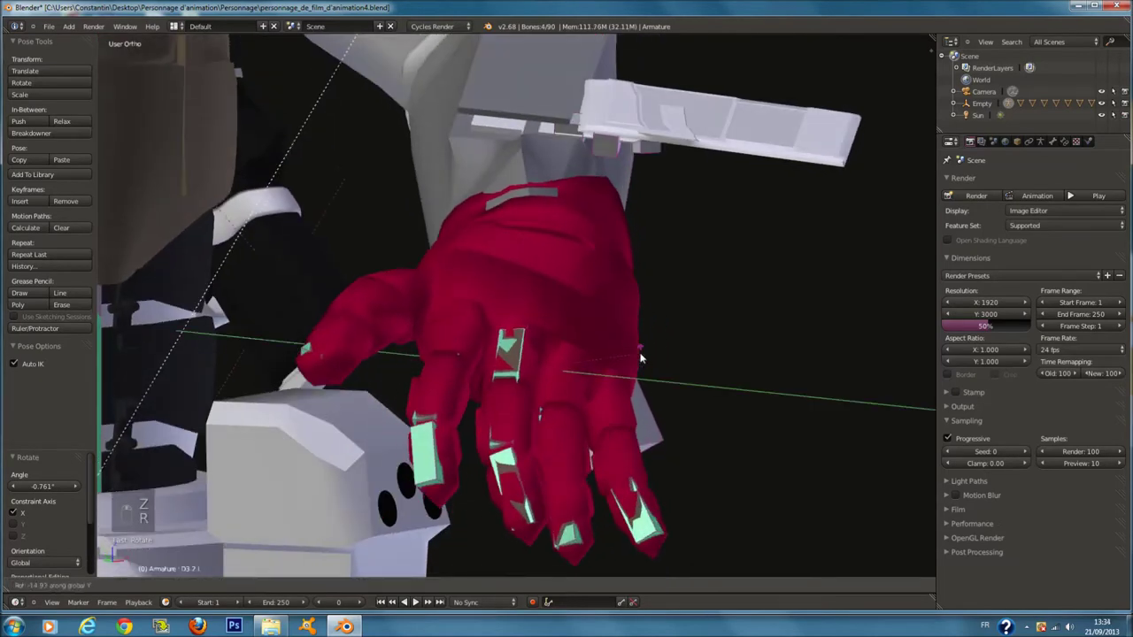
key("r")
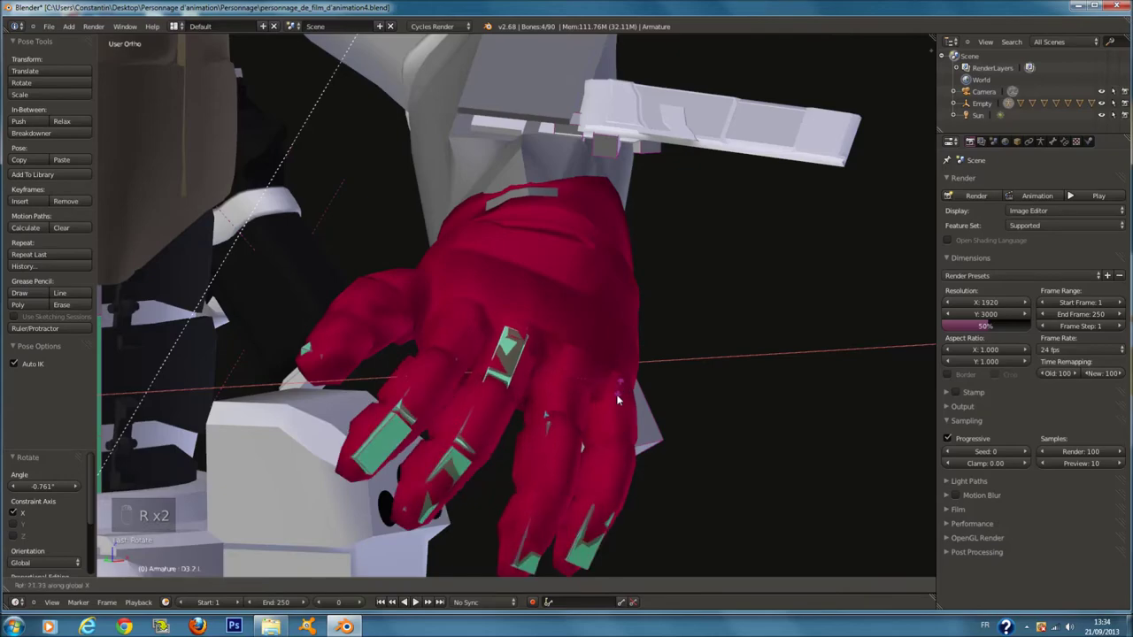
key("r")
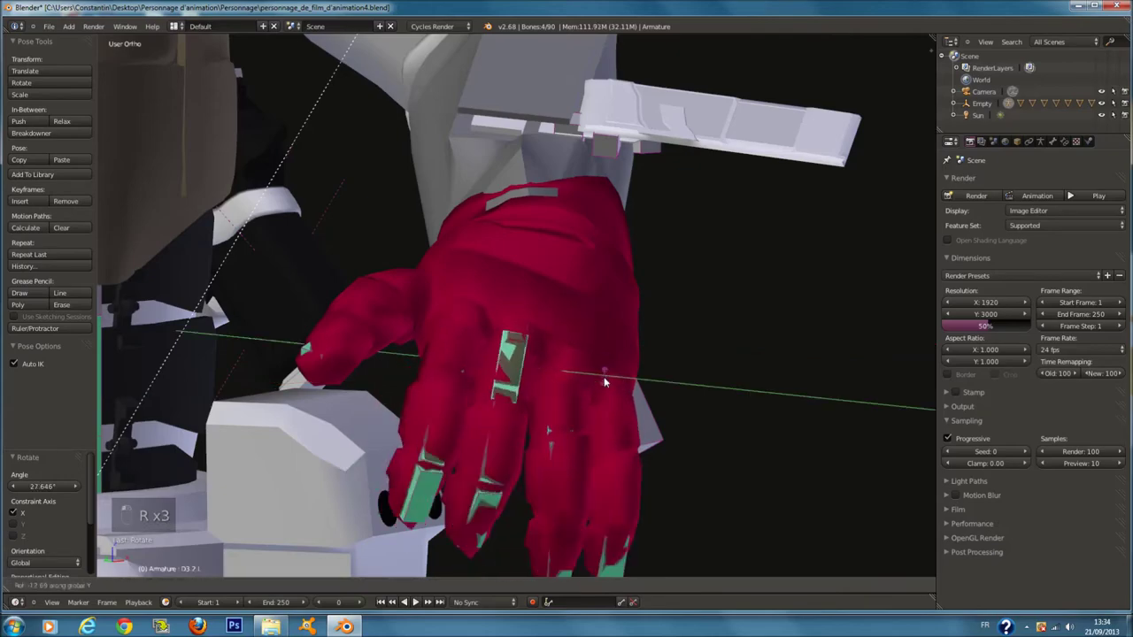
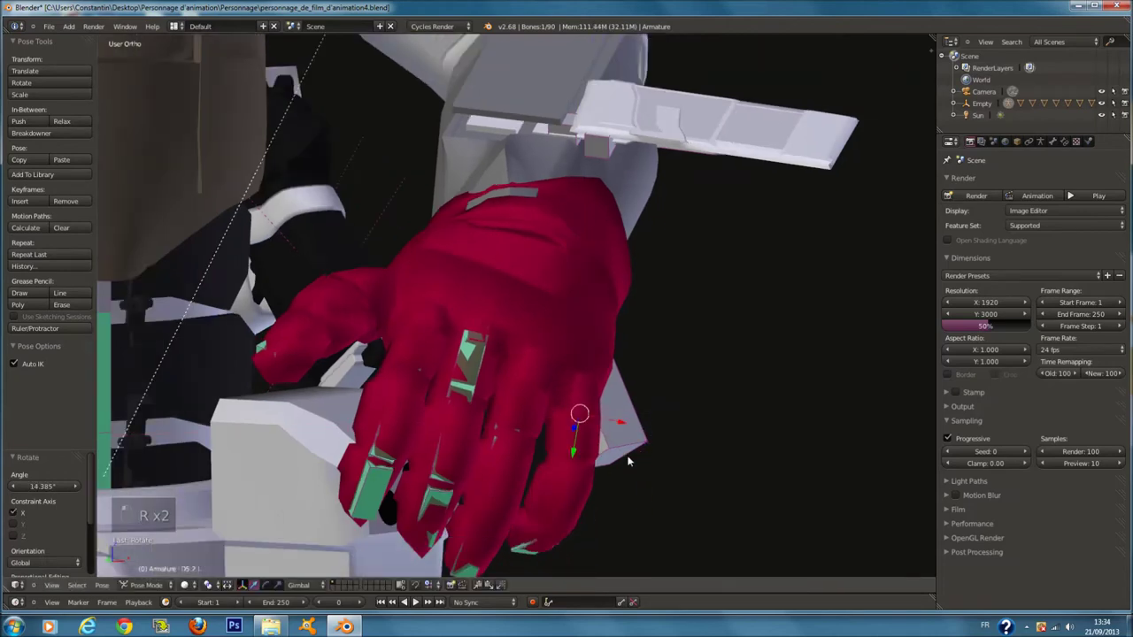
key("z")
key("z")
key("r")
key("r")
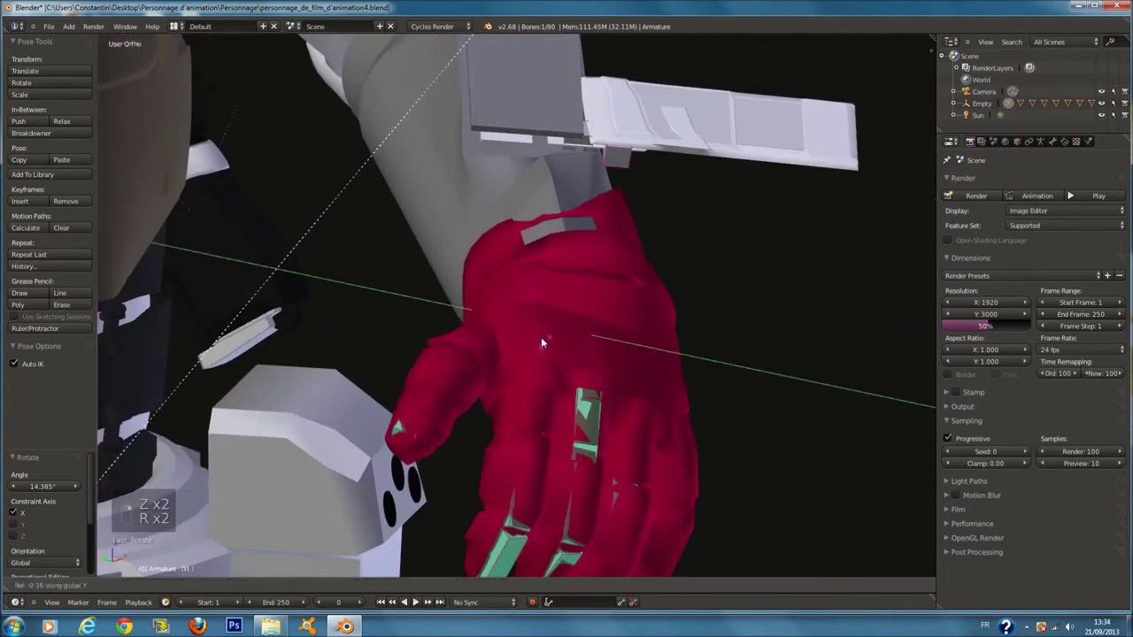
key("r")
left_click_drag(556, 332, 556, 344)
key("r")
key("r")
left_click(543, 363)
- Bend the remaining fingers one by one into the grip
key("ctrl+s")
key("z")
left_click(578, 418)
key("a")
key("z")
key("r")
key("g")
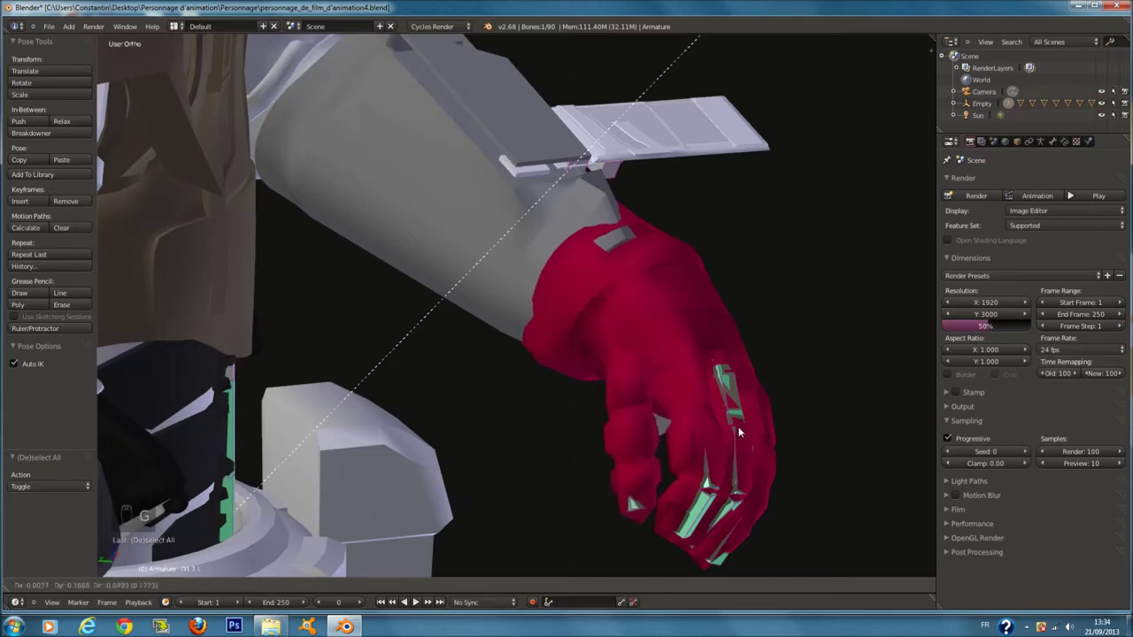
left_click(647, 465)
key("z")
key("ctrl+z")
- Move and rotate the thumb inward toward the palm, then frame the legs from the front
left_click(686, 461)
key("g")
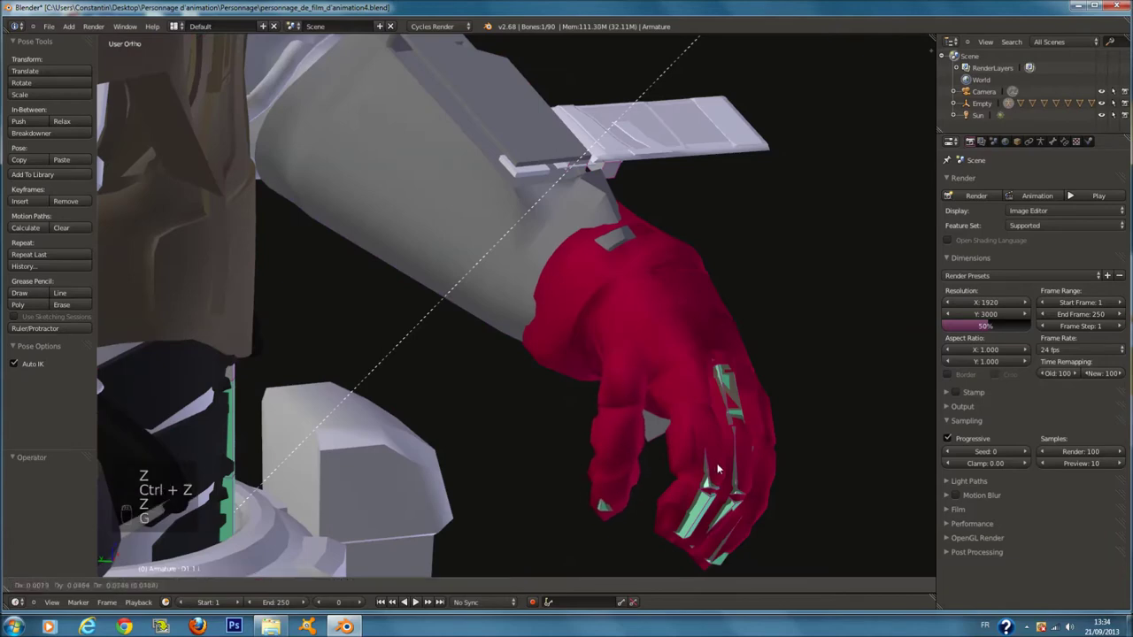
key("ctrl+z")
key("g")
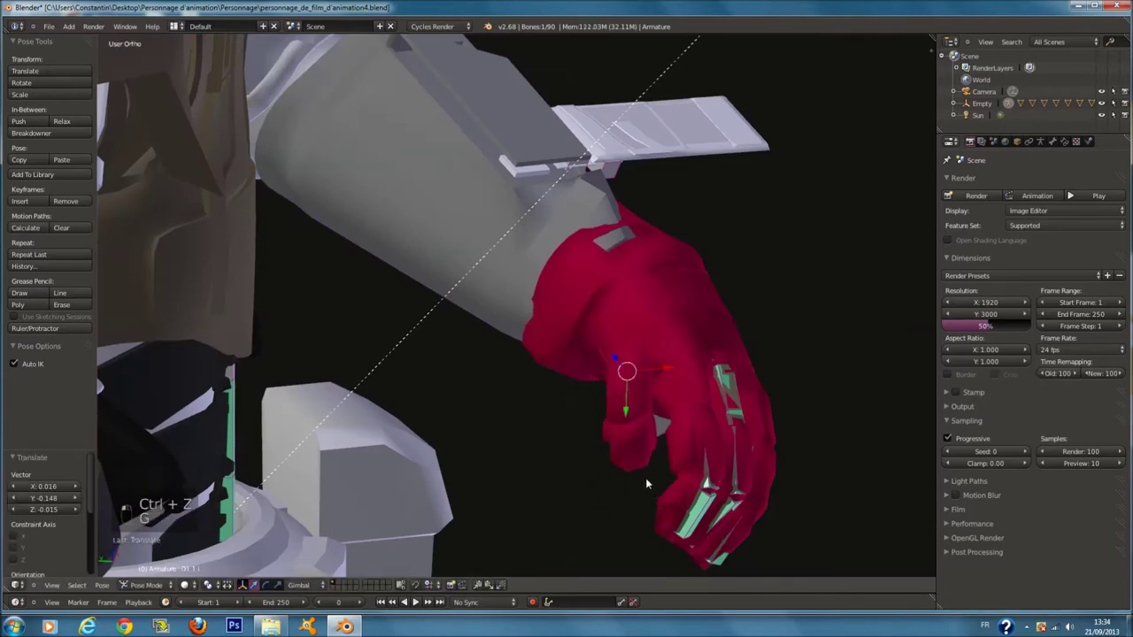
key("ctrl+z")
key("g")
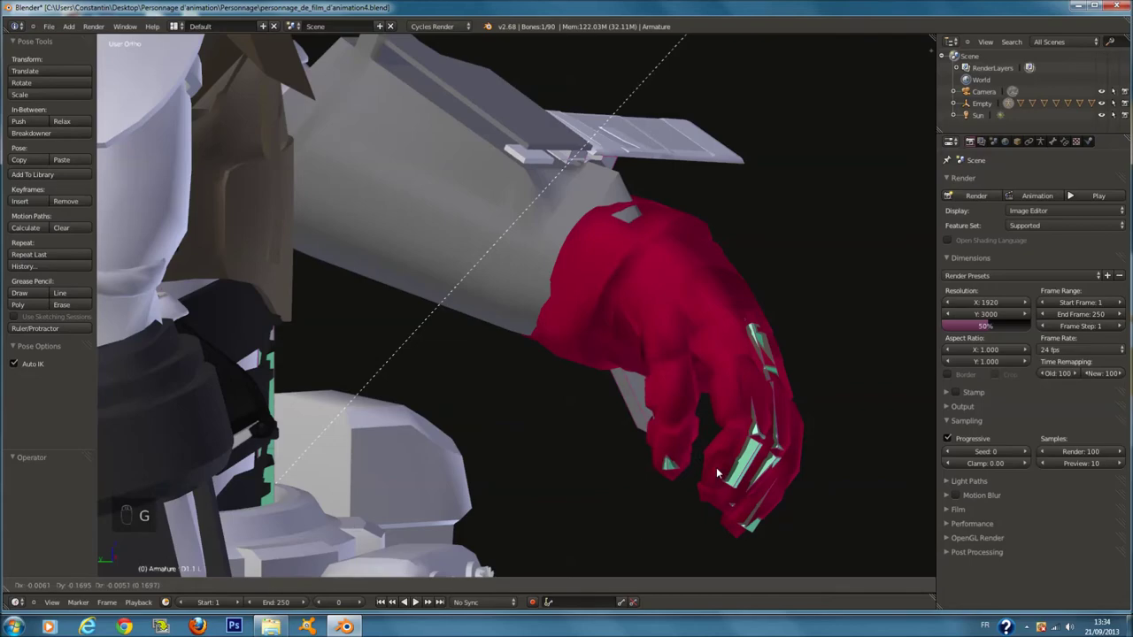
key("z")
key("z")
key("r")
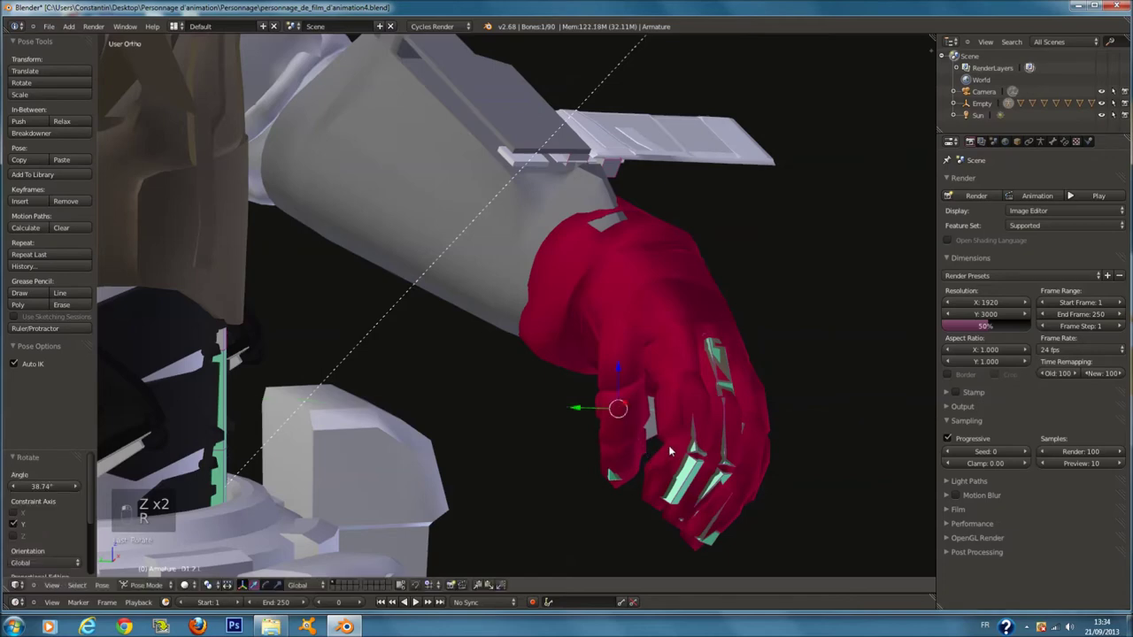
key("KP_0")
key("a")
key("ctrl+s")
key("z")
key("z")
key("KP_1")
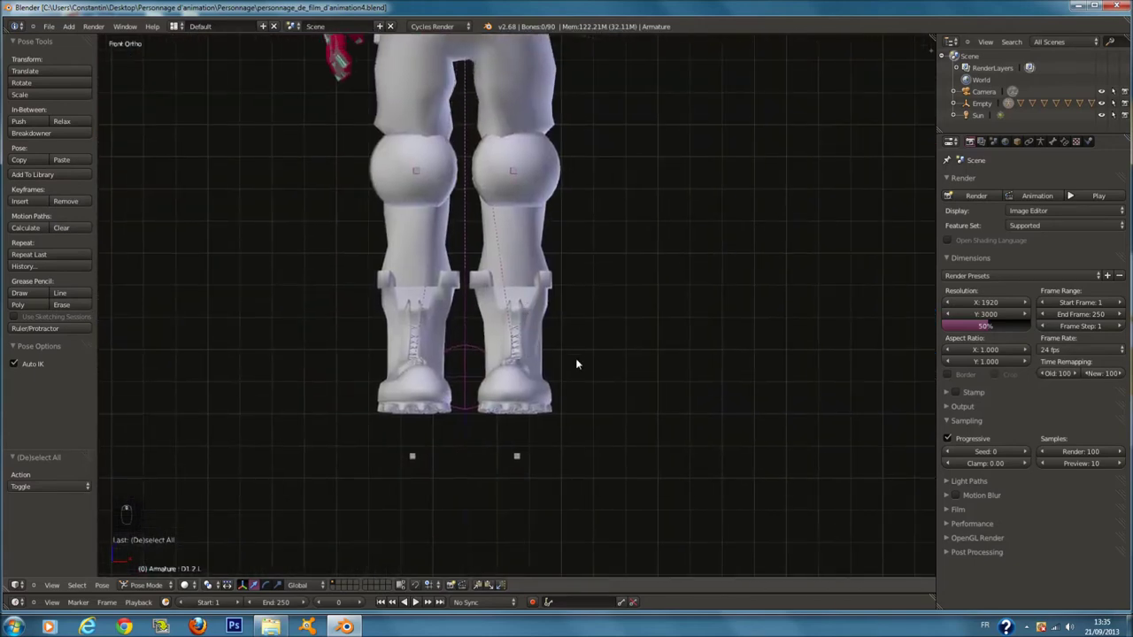
- Select the foot bone and rotate the boot about 15° outward around the vertical axis
key("z")
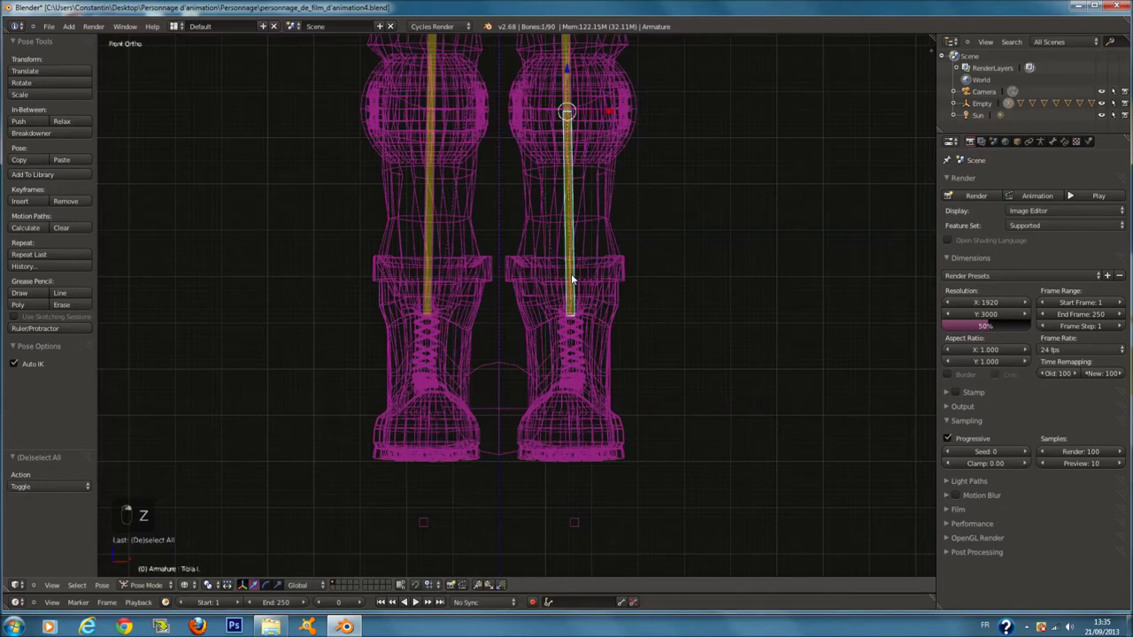
key("z")
key("r")
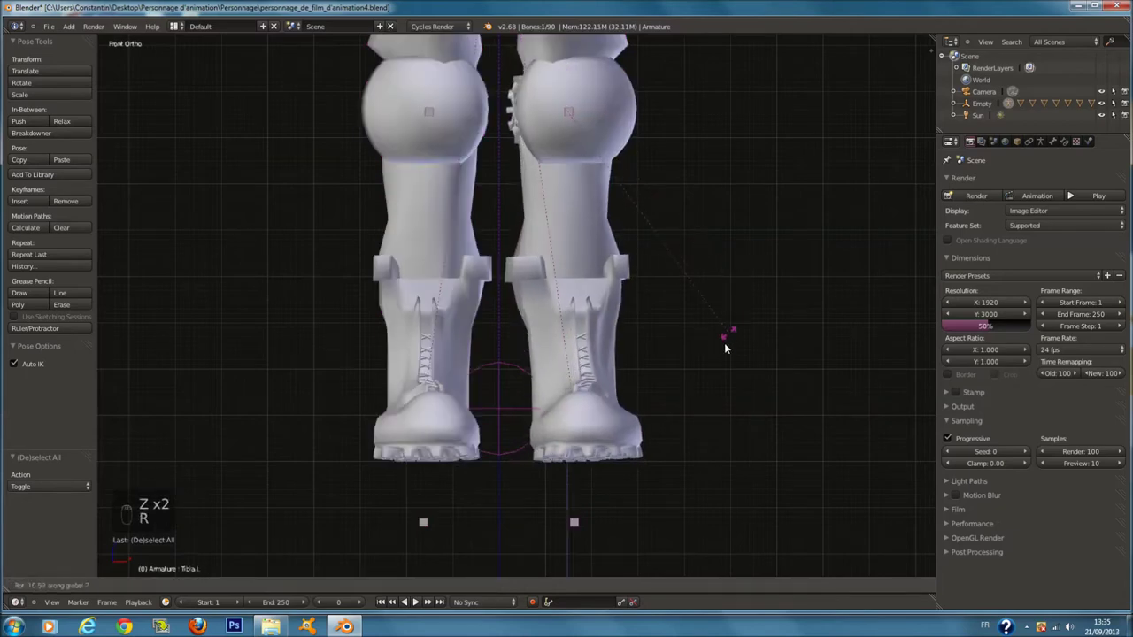
key("r")
key("z")
key("z")
key("r")
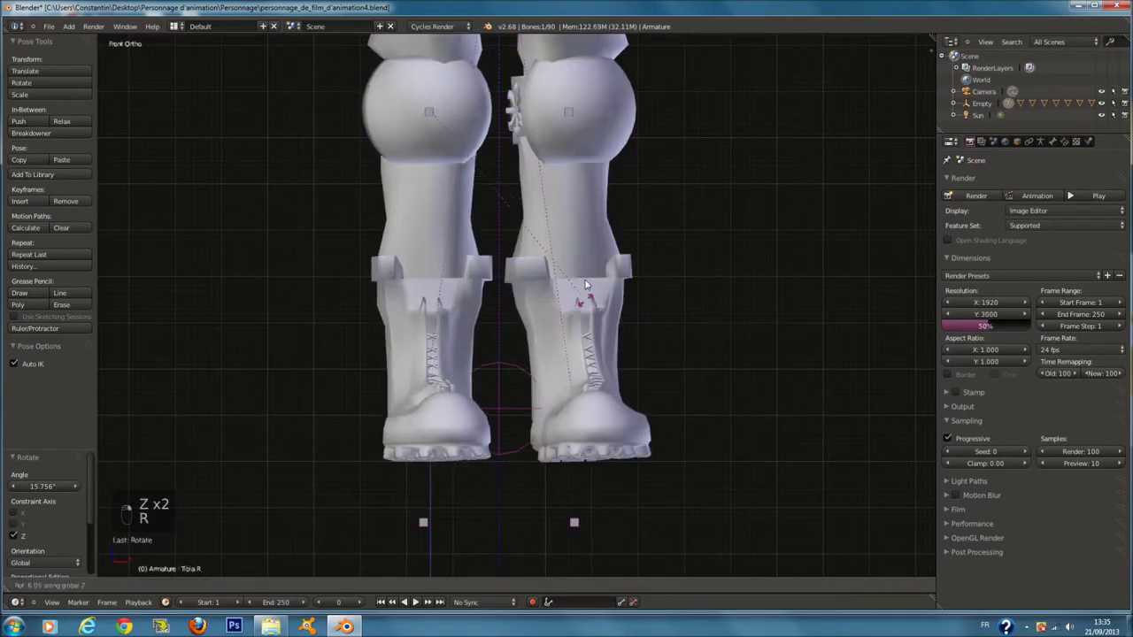
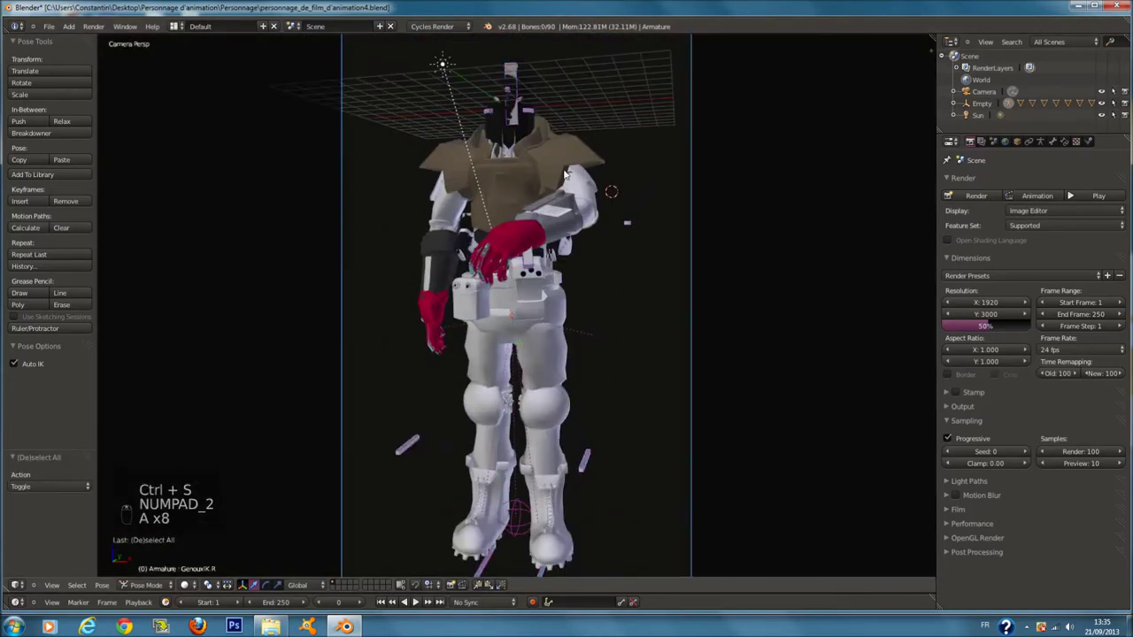
- Select a torso bone from front view and tilt the upper body slightly on one axis
key("a")
key("a")
key("ctrl+s")
key("KP_1")
key("z")
key("a")
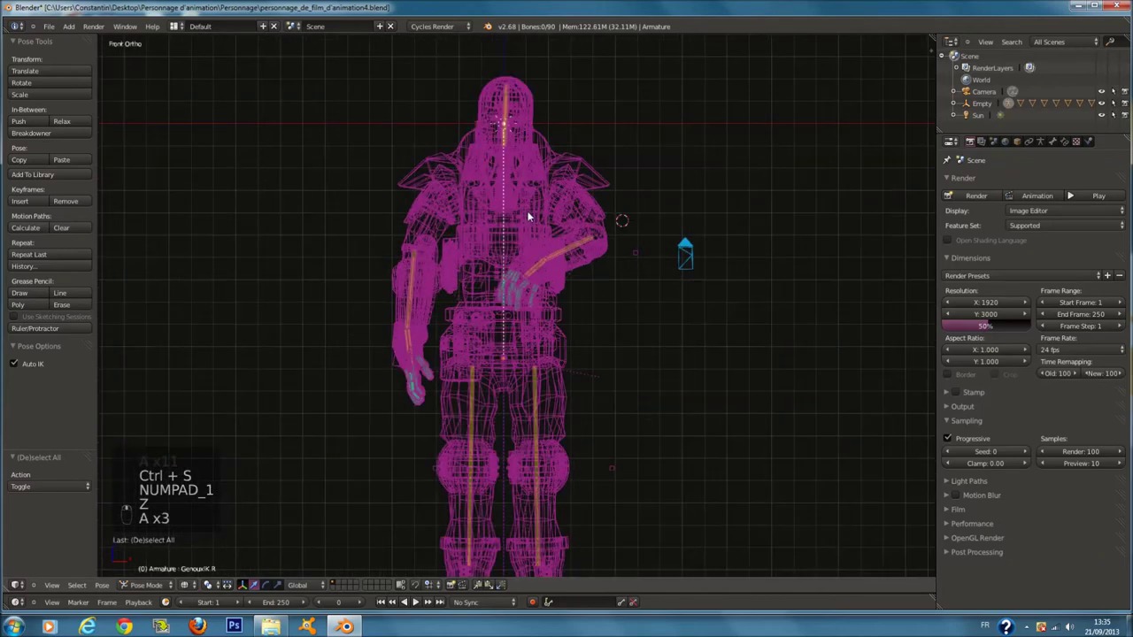
key("a")
key("c")
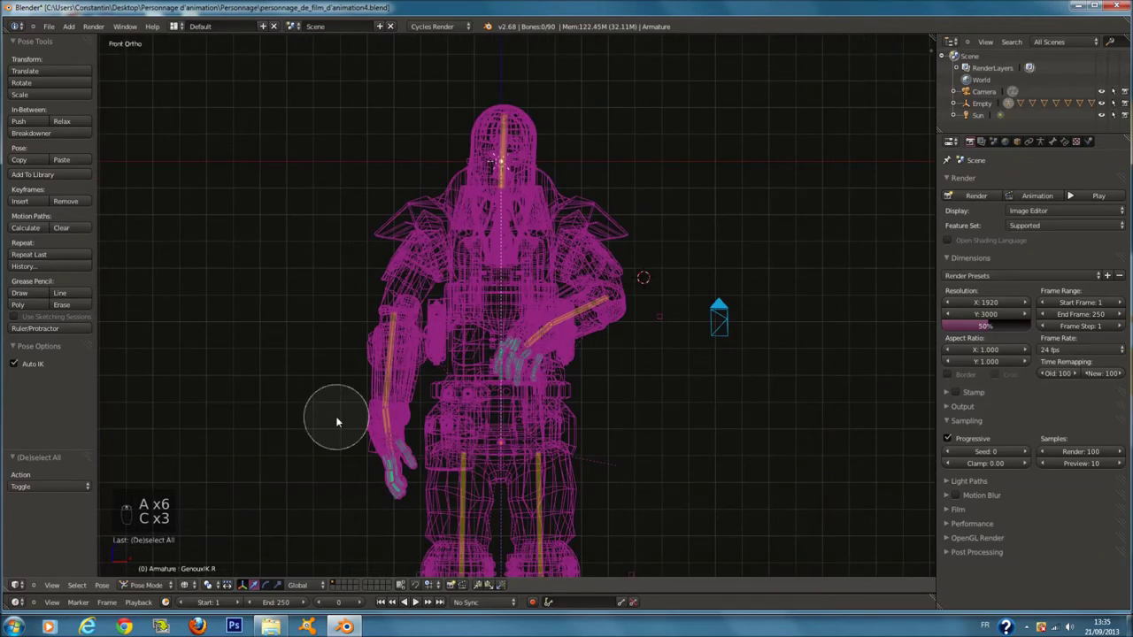
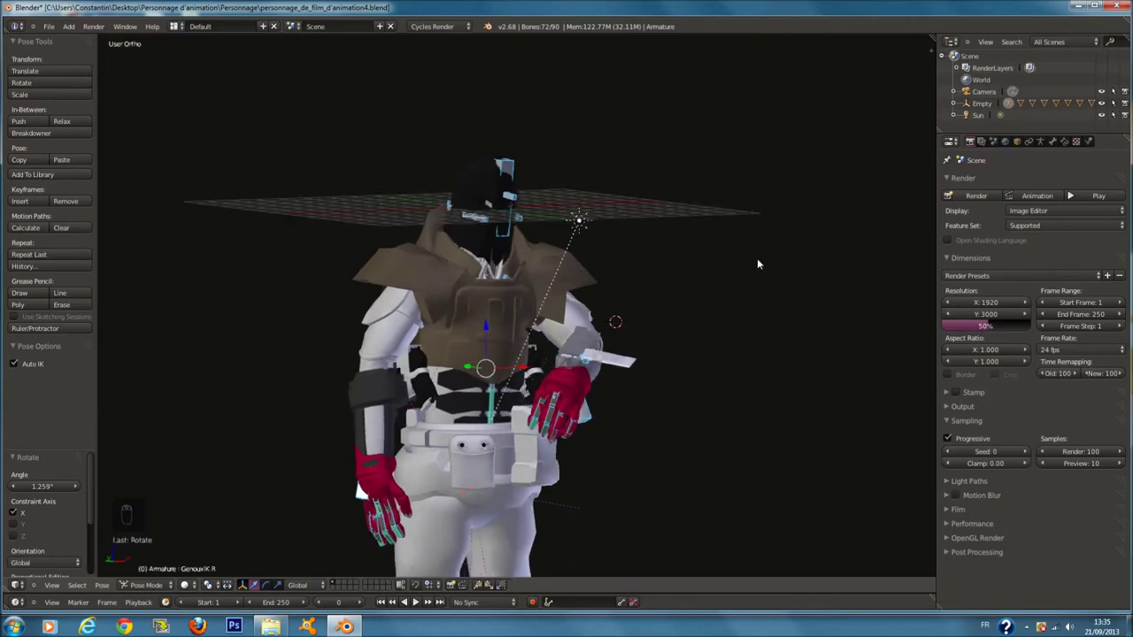
key("KP_0")
key("z")
key("z")
- Inspect the arm from perspective and camera views and move the hand IK vertically toward the hip
key("a")
key("ctrl+s")
key("a")
key("KP_Decimal")
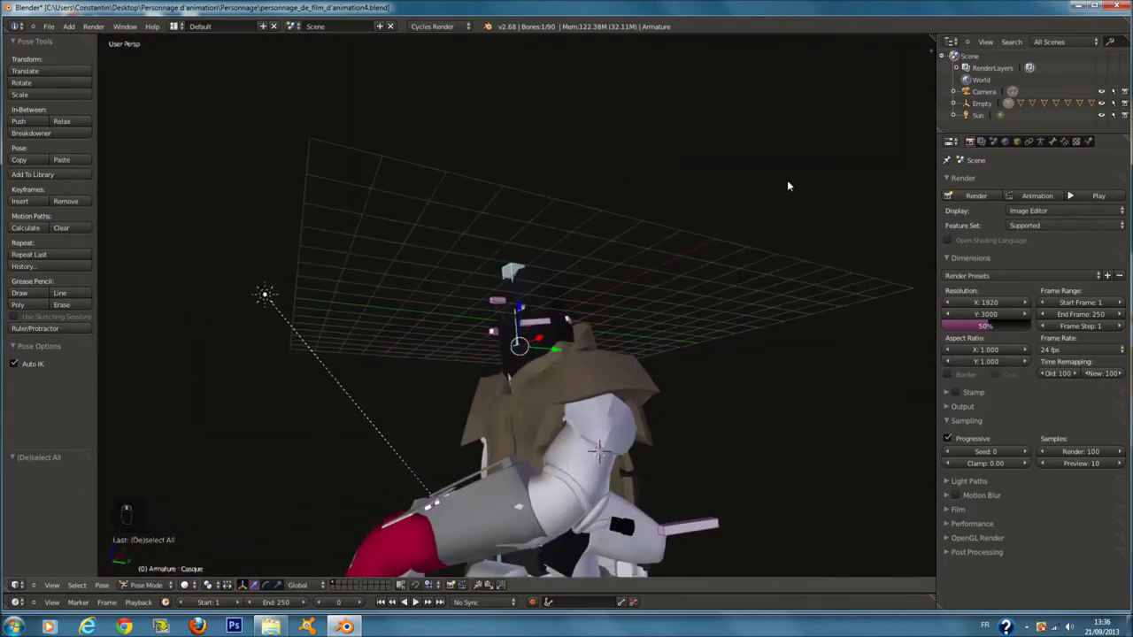
key("z")
key("z")
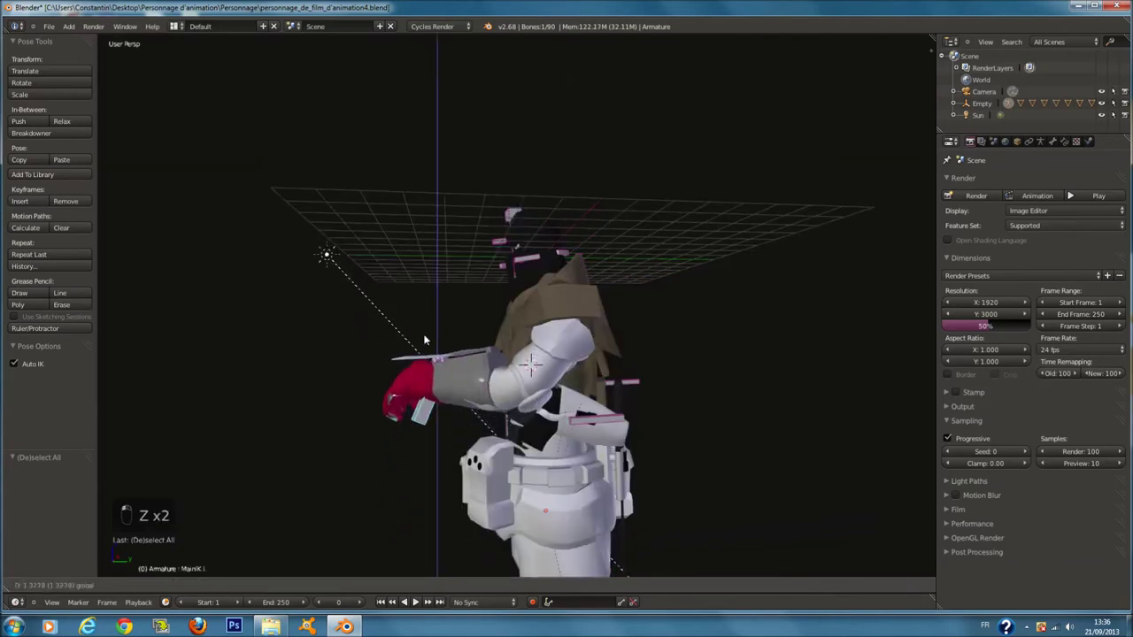
key("KP_0")
key("g")
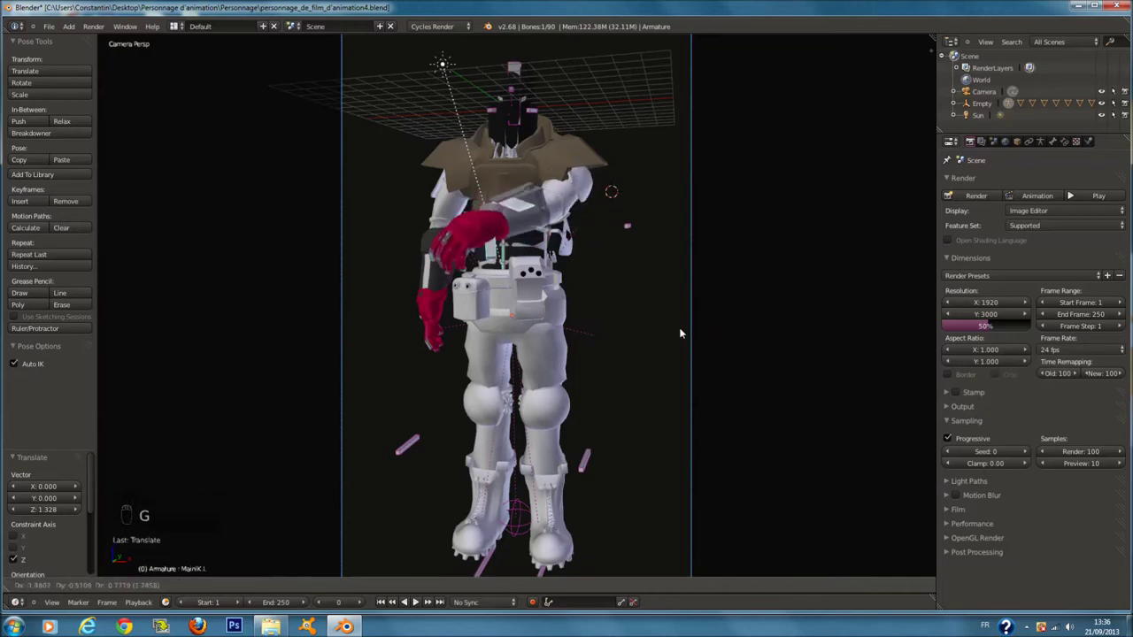
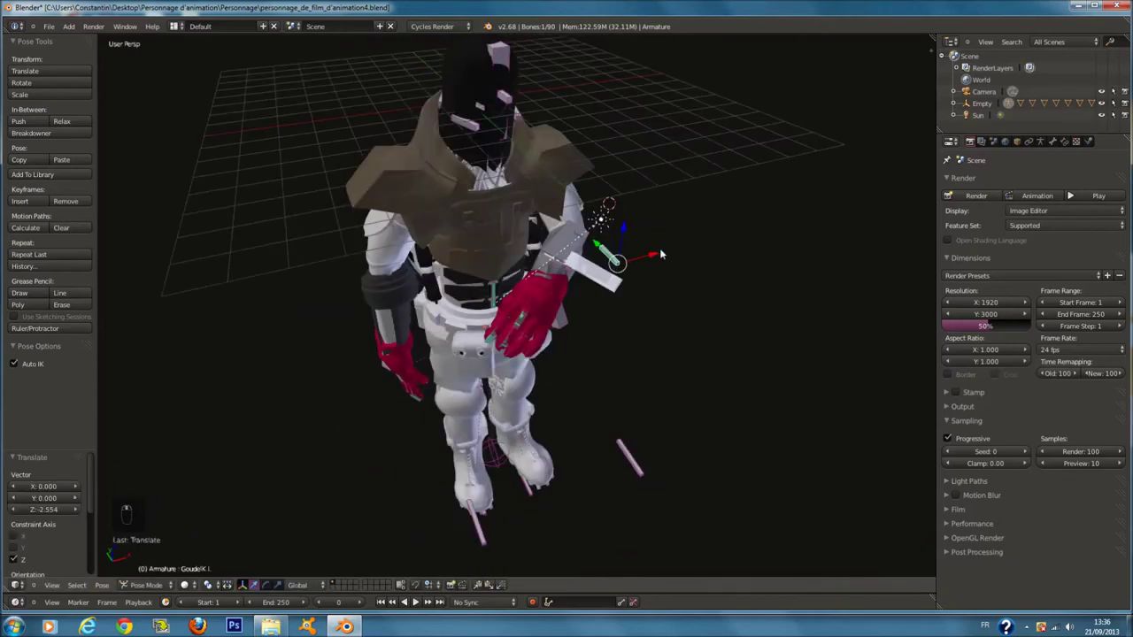
- Leave the camera framing and orbit in close on the raised red-gloved hand
key("z")
key("a")
key("c")
key("a")
key("a")
key("c")
key("c")
key("z")
key("r")
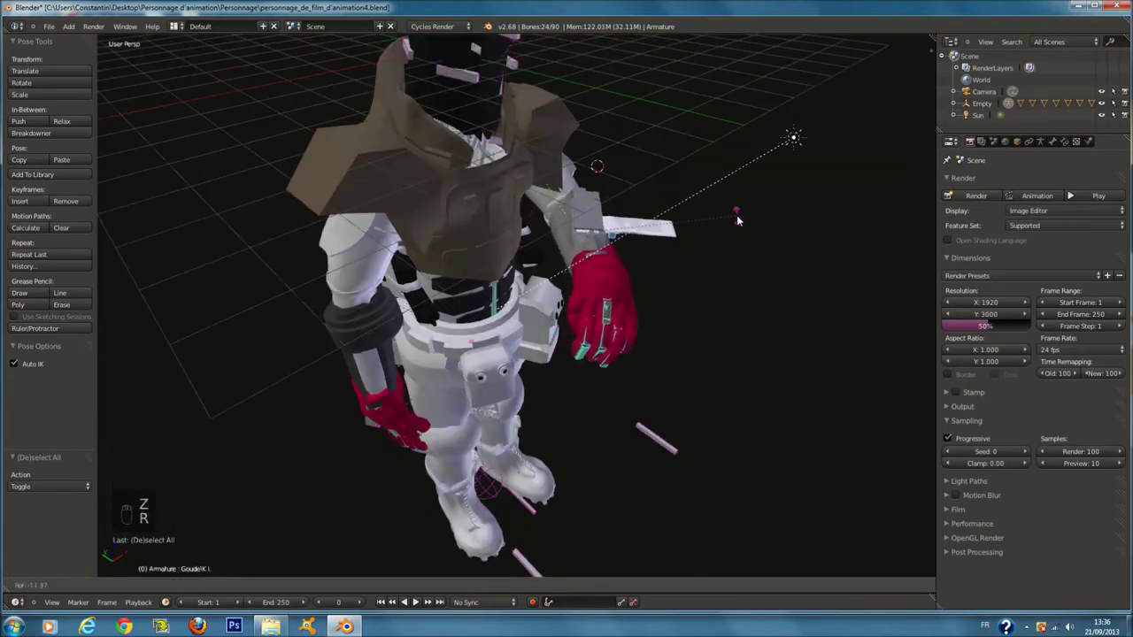
- Rotate the gloved hand and move it up so it rests across the chest
key("r")
key("r")
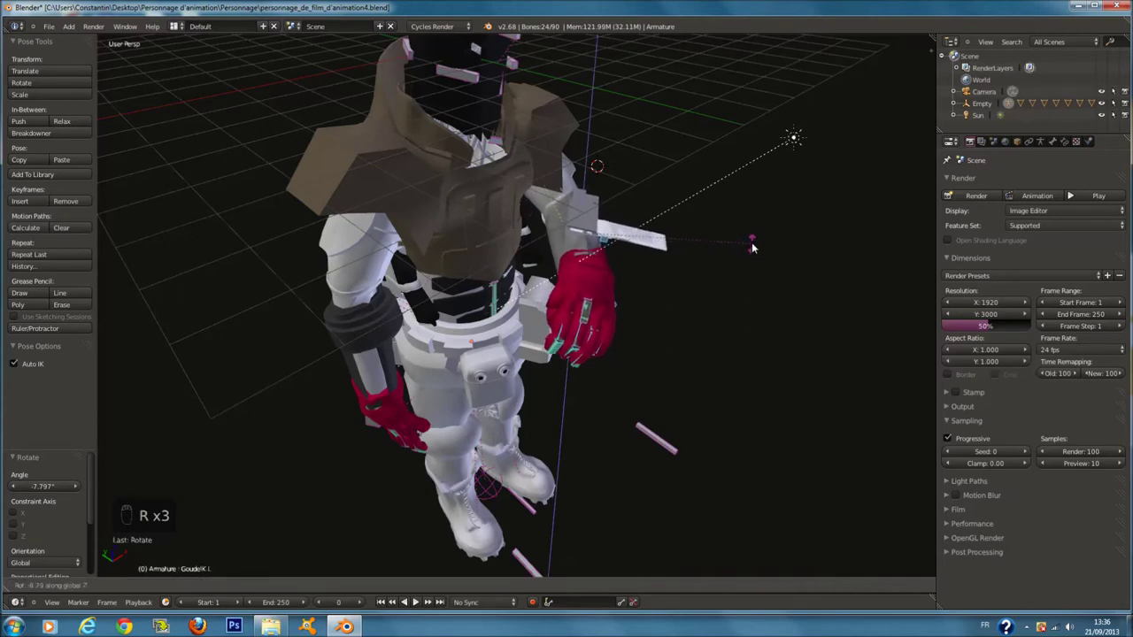
key("z")
key("r")
key("z")
key("KP_0")
- Inspect the new hand pose from around the hand and through the camera, saving over the file
key("g")
key("a")
key("ctrl+s")
key("g")
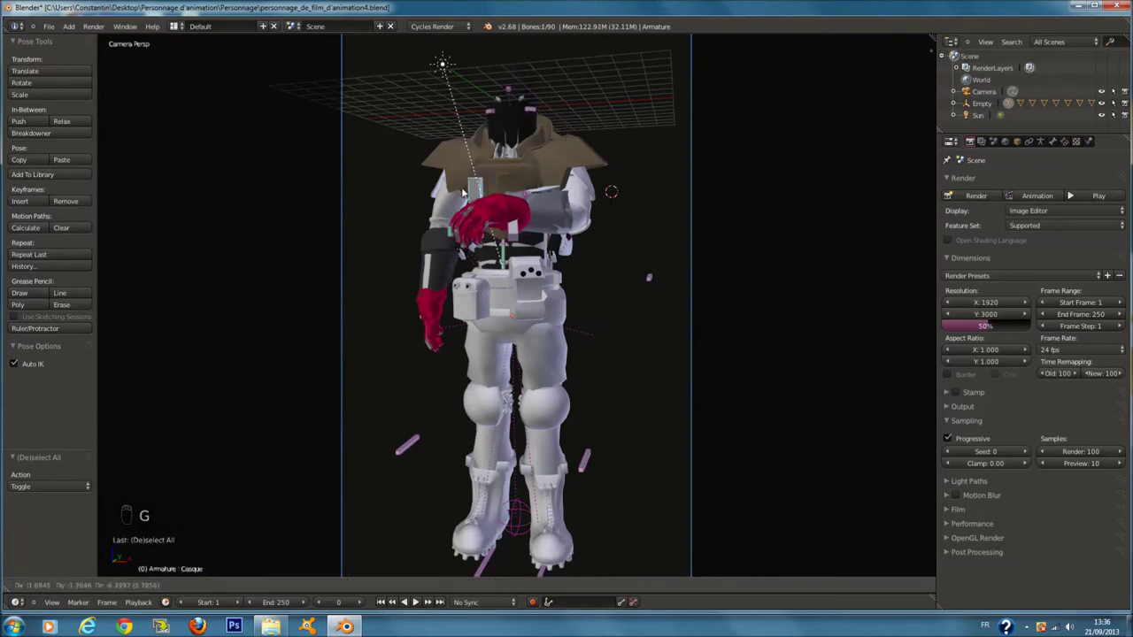
- Nudge the head bone slightly sideways, then backward along the depth axis
left_click(551, 122)
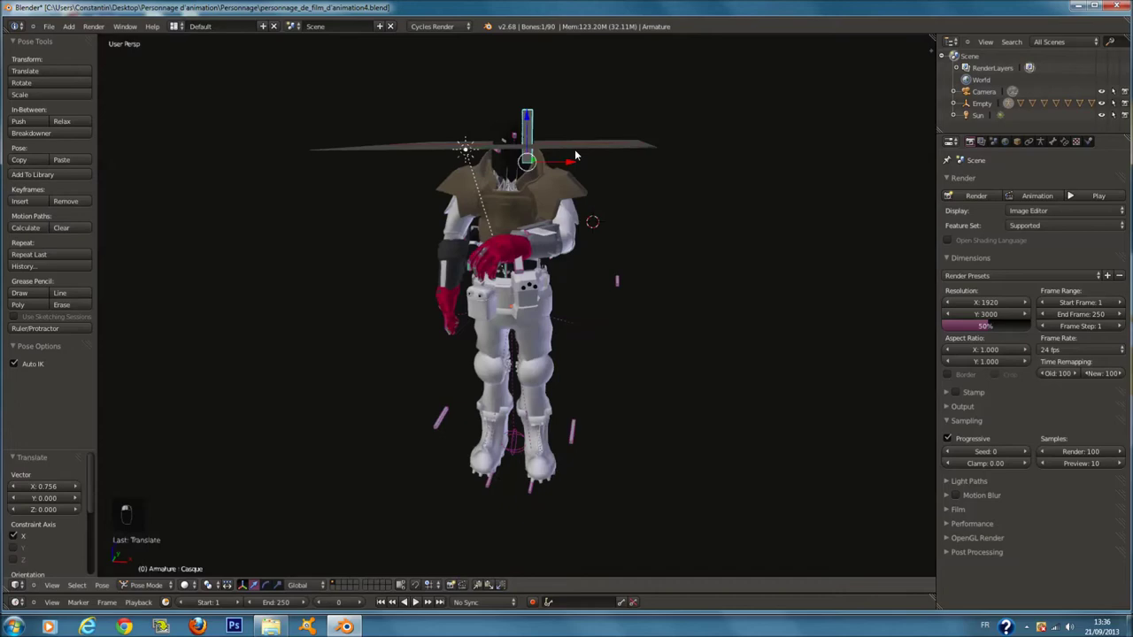
key("ctrl+z")
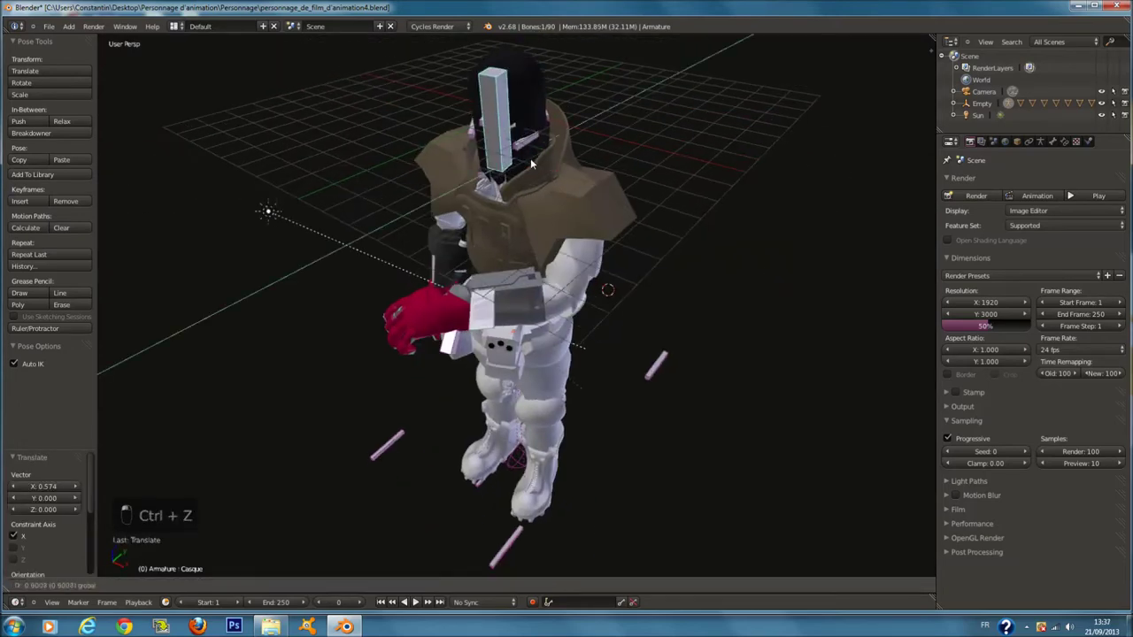
key("z")
key("z")
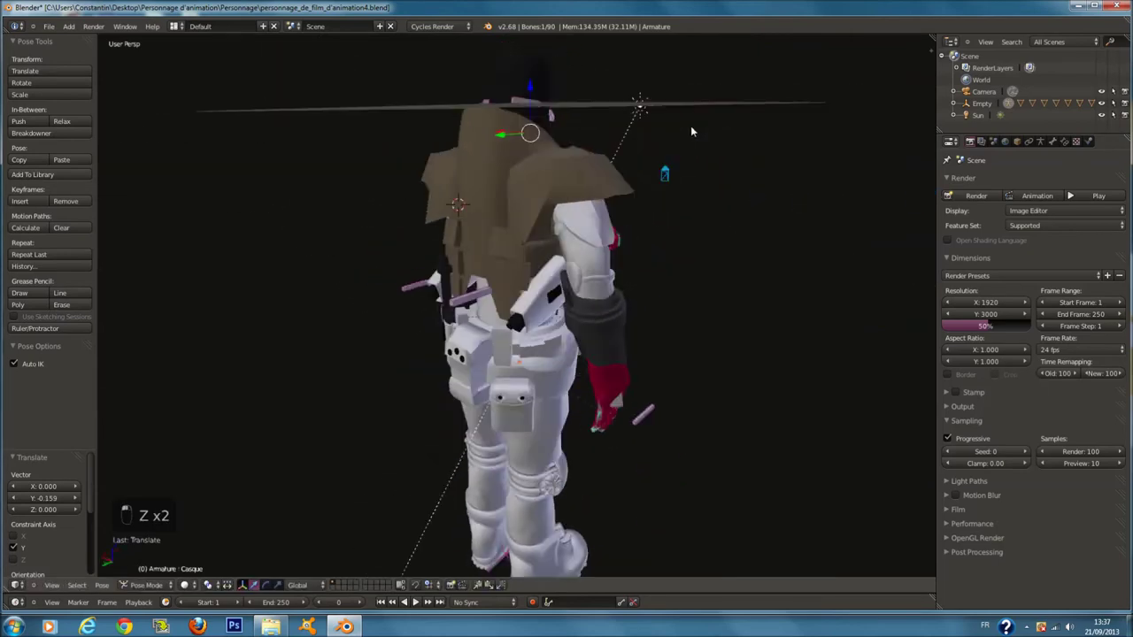
key("KP_3")
key("KP_1")
key("KP_3")
- Check the head shift from the side and zoom onto the legs in wireframe
key("KP_5")
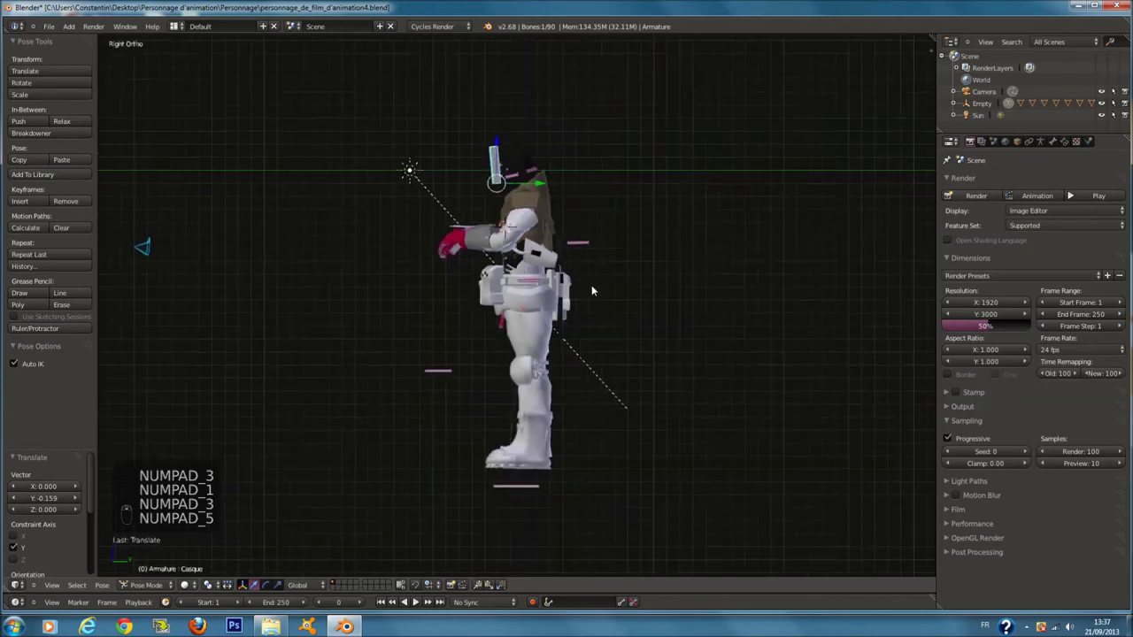
key("a")
key("a")
key("a")
key("z")
key("a")
key("c")
key("c")
key("g")
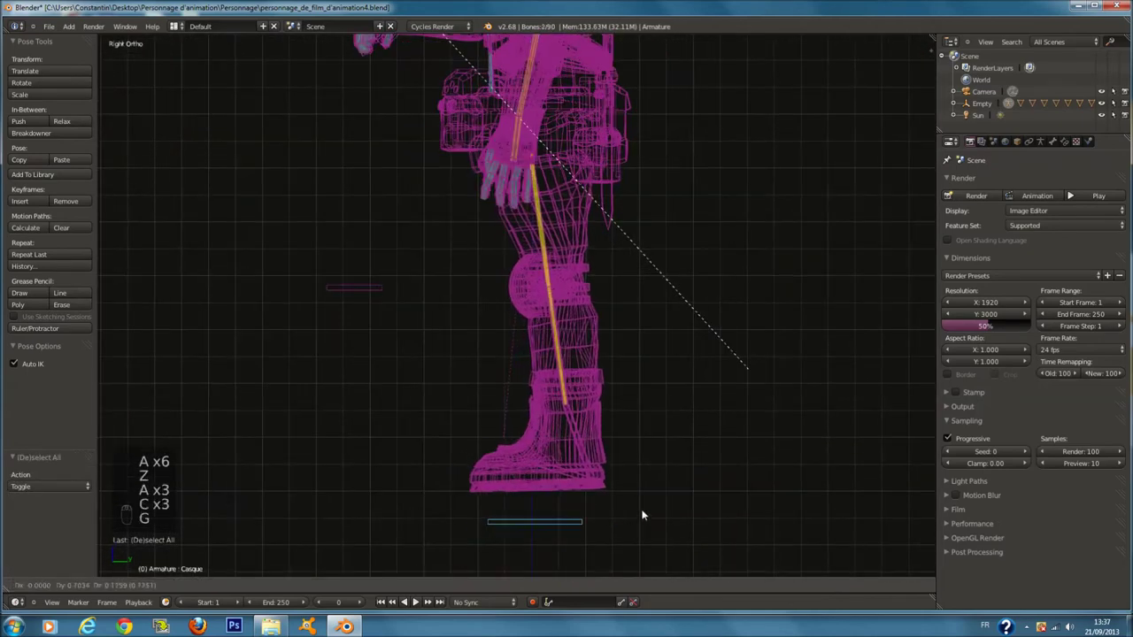
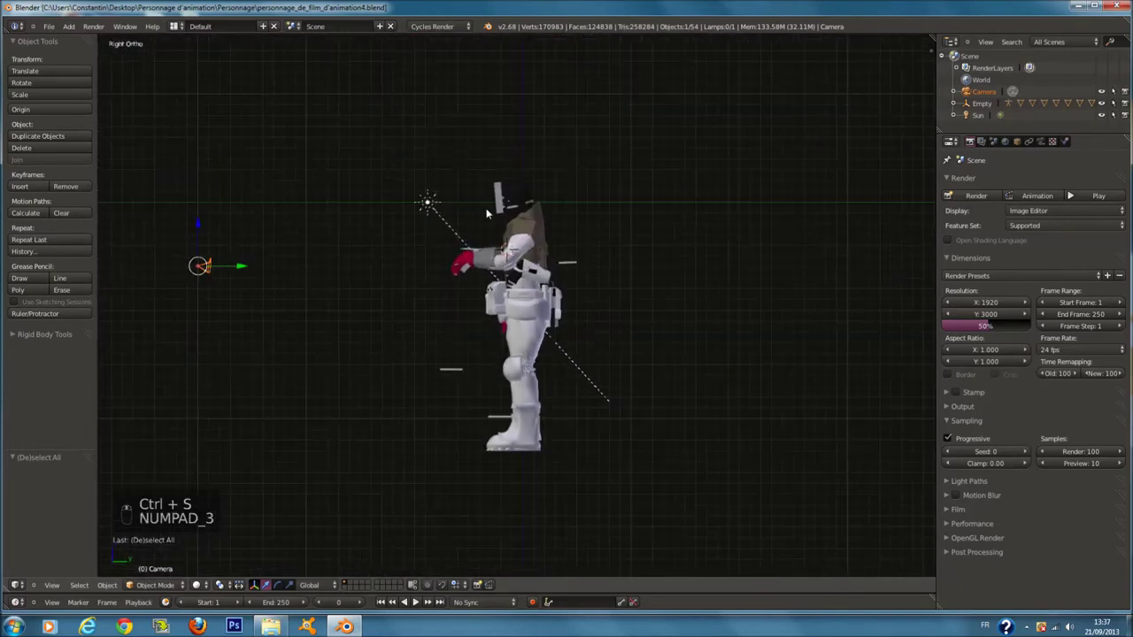
- Reposition the Sun lamp from the top view, check it through the camera and save over the blend file
key("r")
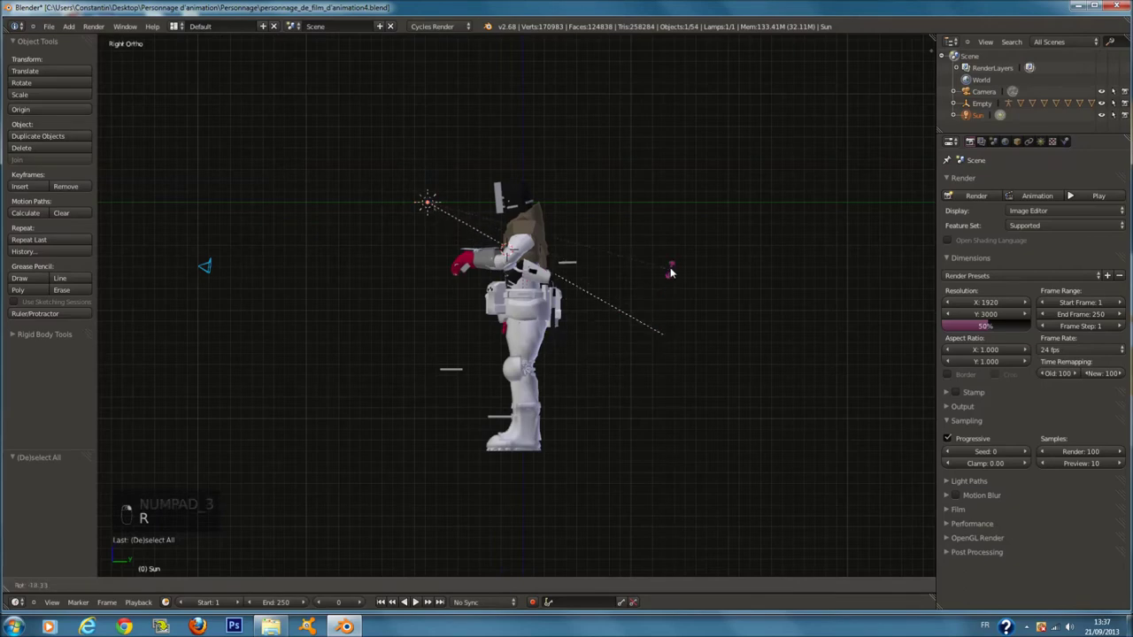
key("KP_7")
key("r")
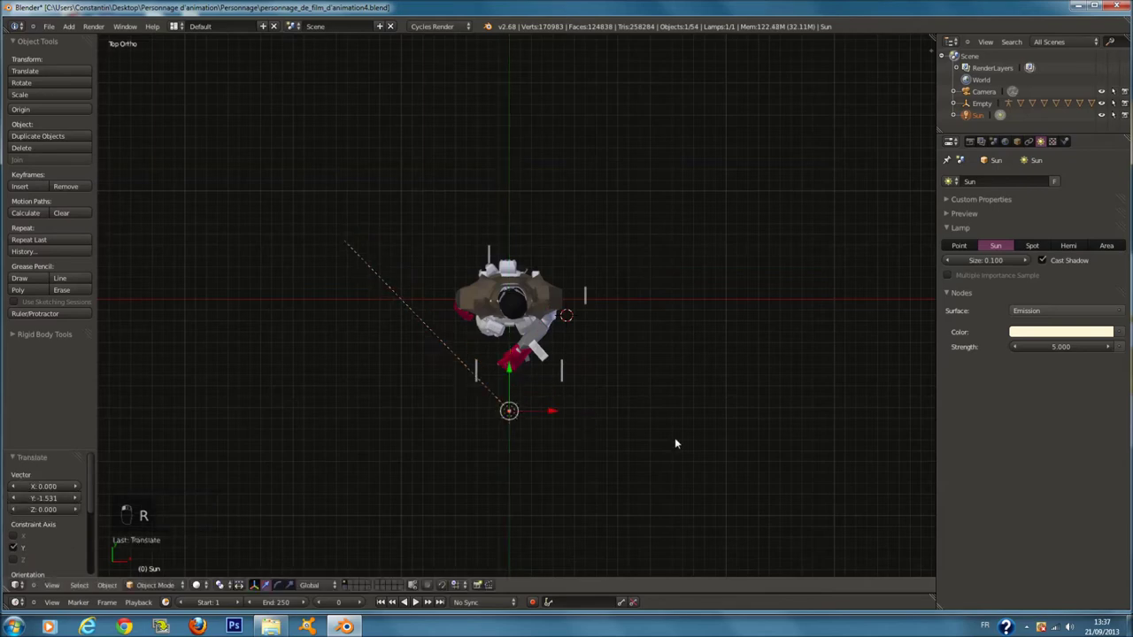
key("KP_0")
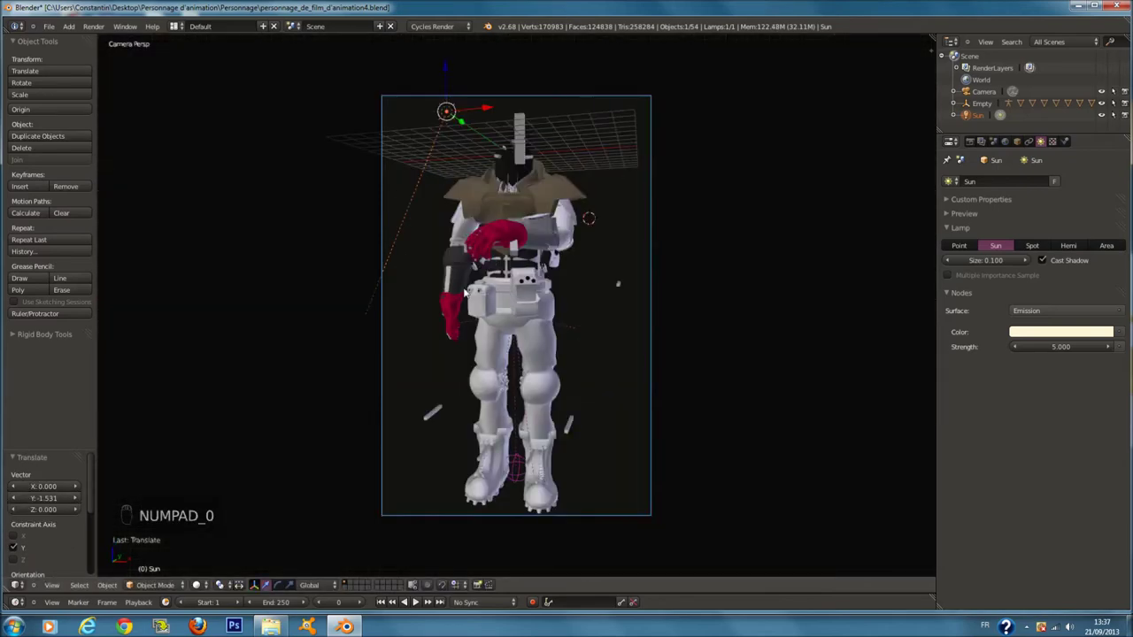
key("ctrl+s")
key("ctrl+s")
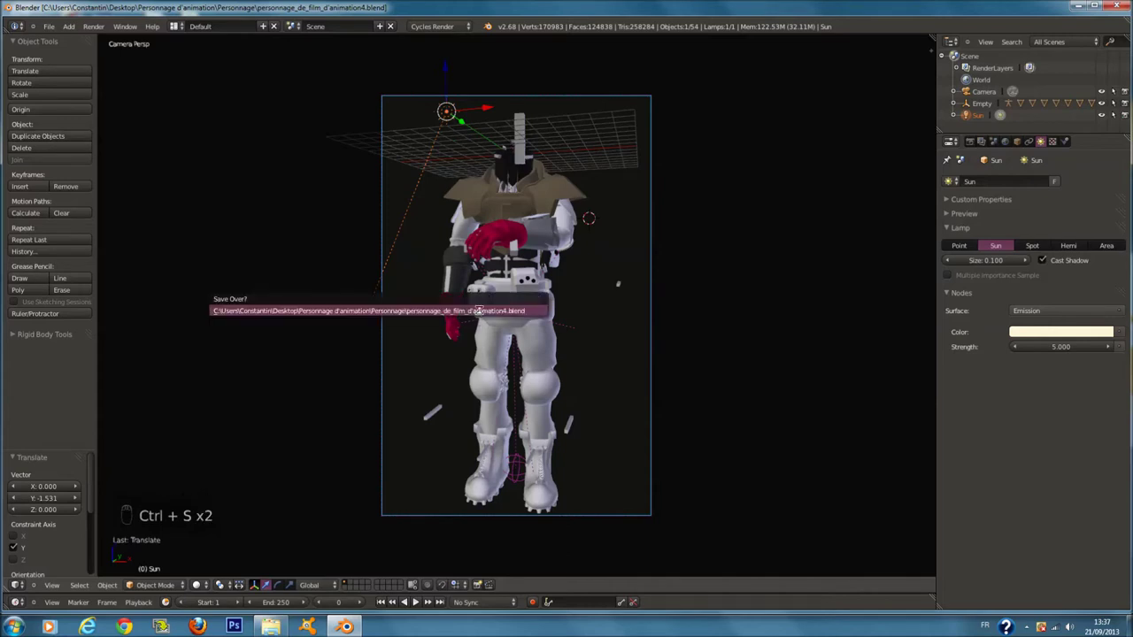
key("KP_7")
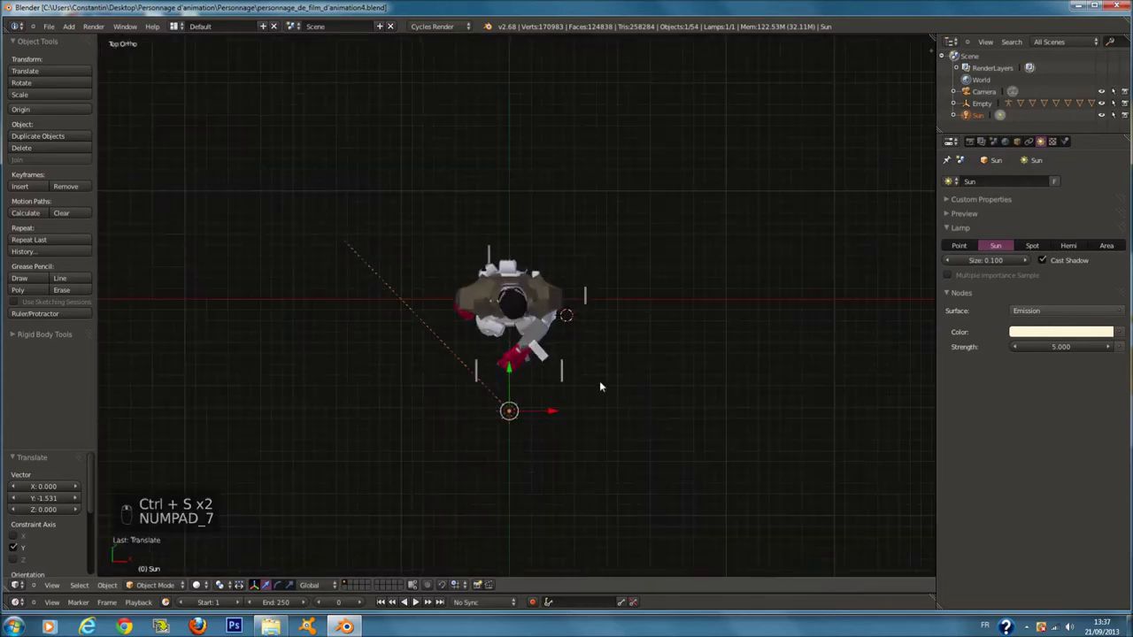
- Duplicate the Sun lamp into a second lamp placed left of the character
key("shift+d")
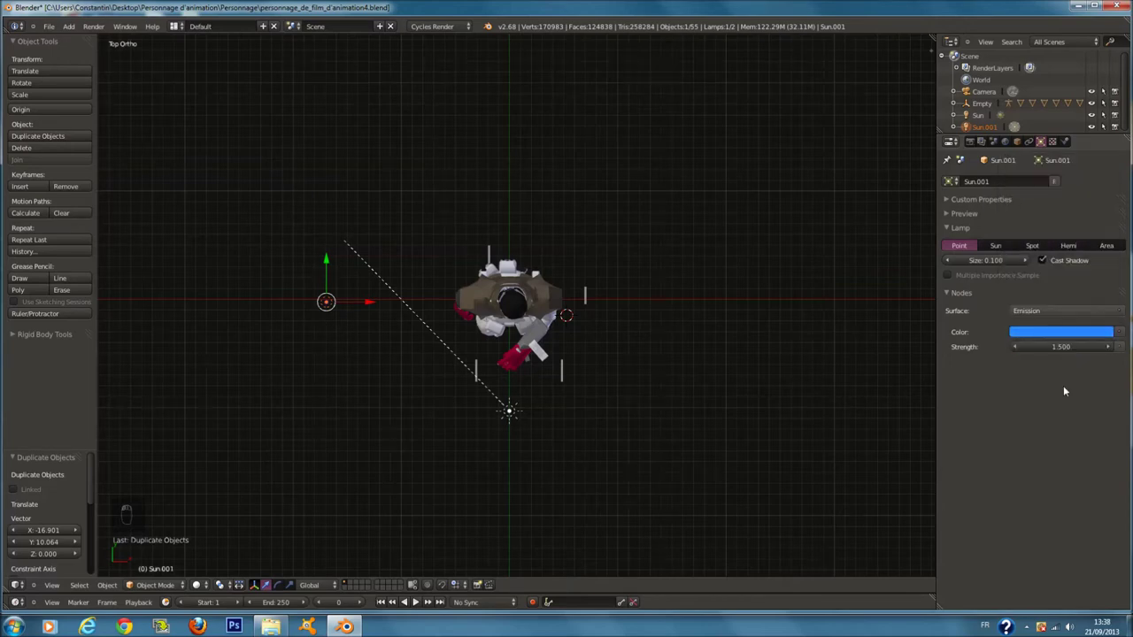
key("ctrl+s")
key("g")
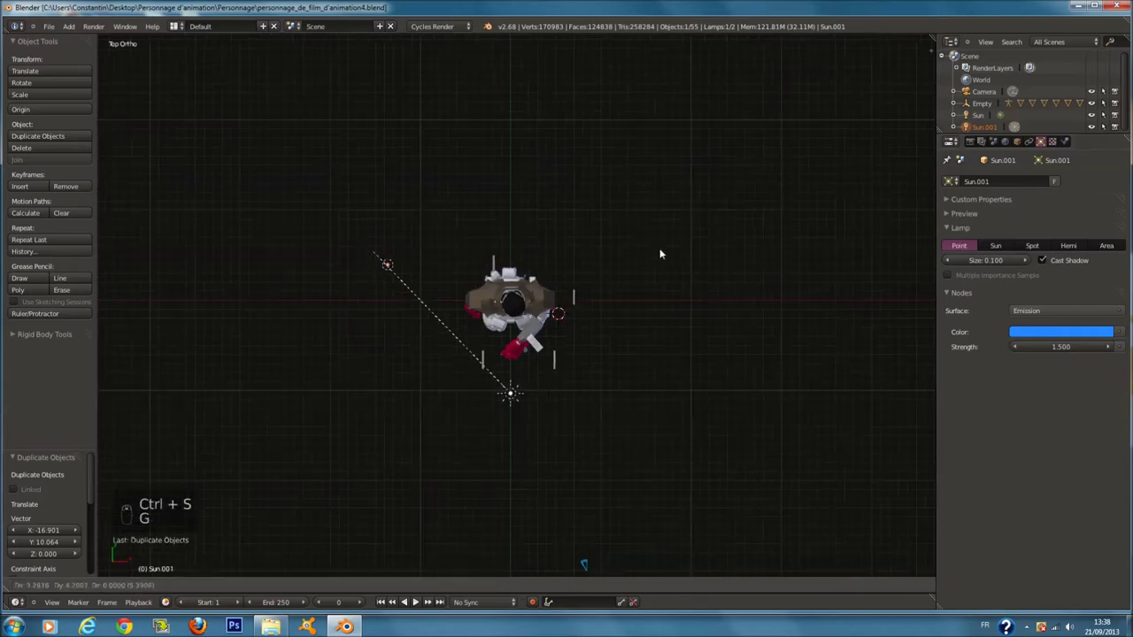
key("a")
key("a")
key("a")
- Make the new lamp a blue point light at strength 1.5, check it in camera view and save
key("ctrl+s")
key("KP_0")
key("z")
key("z")
key("ctrl+s")
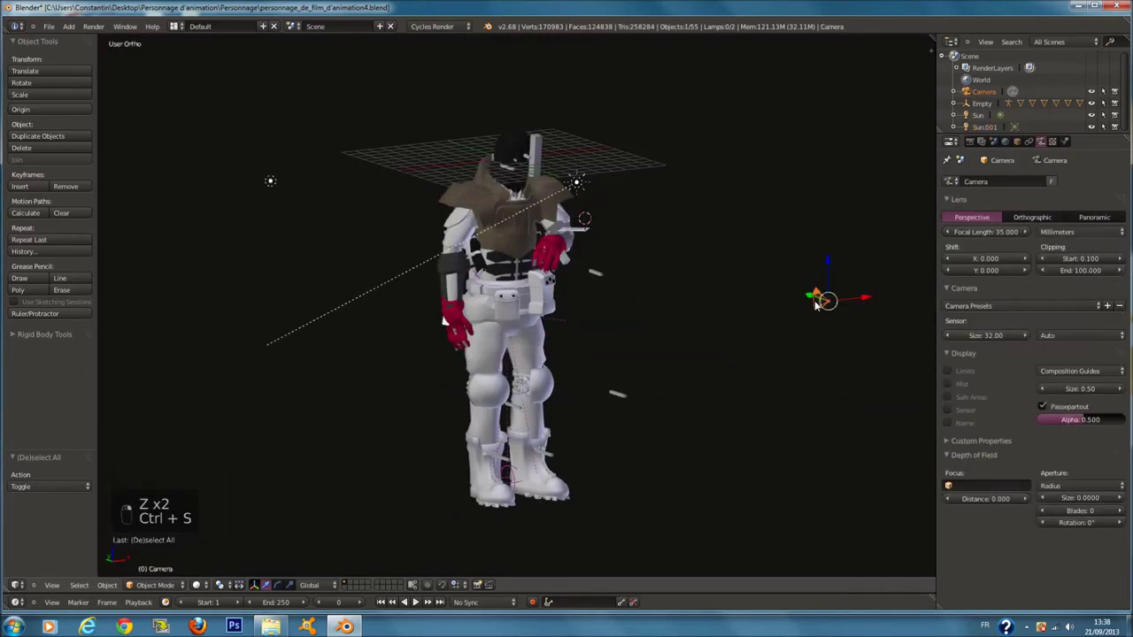
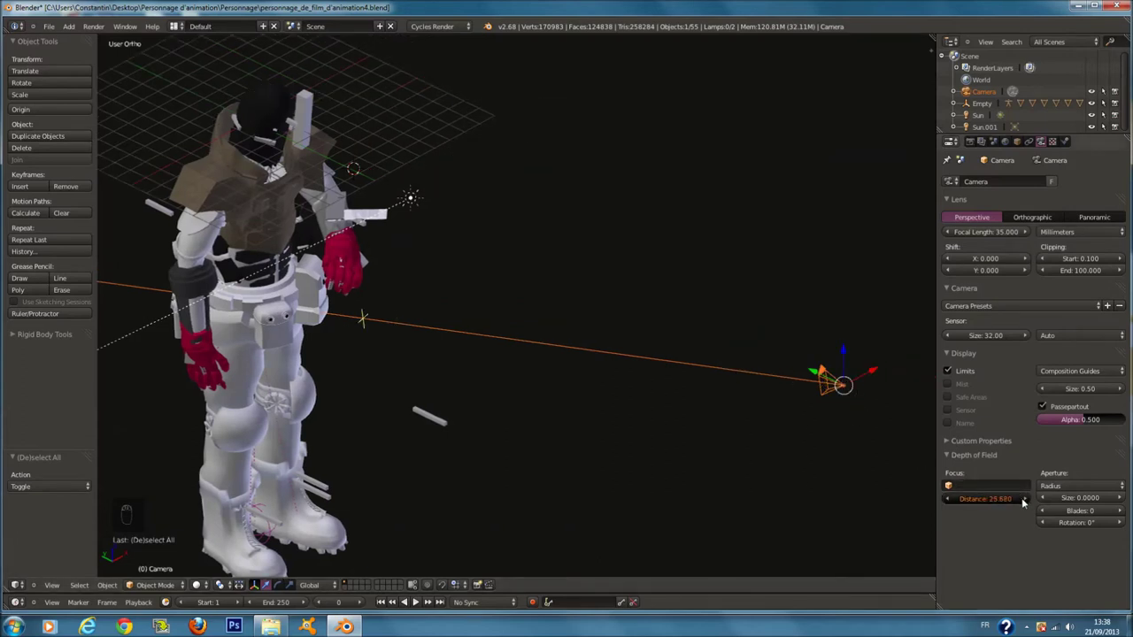
- Give the camera a ~25.74 focus distance with Limits and Mist shown, saving along the way
key("ctrl+s")
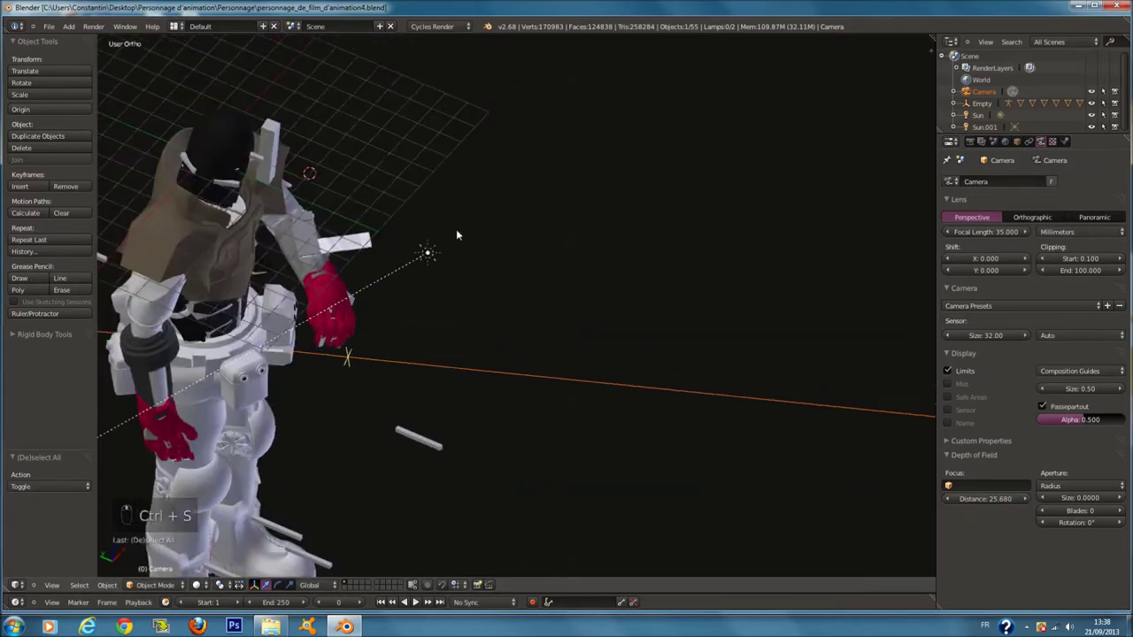
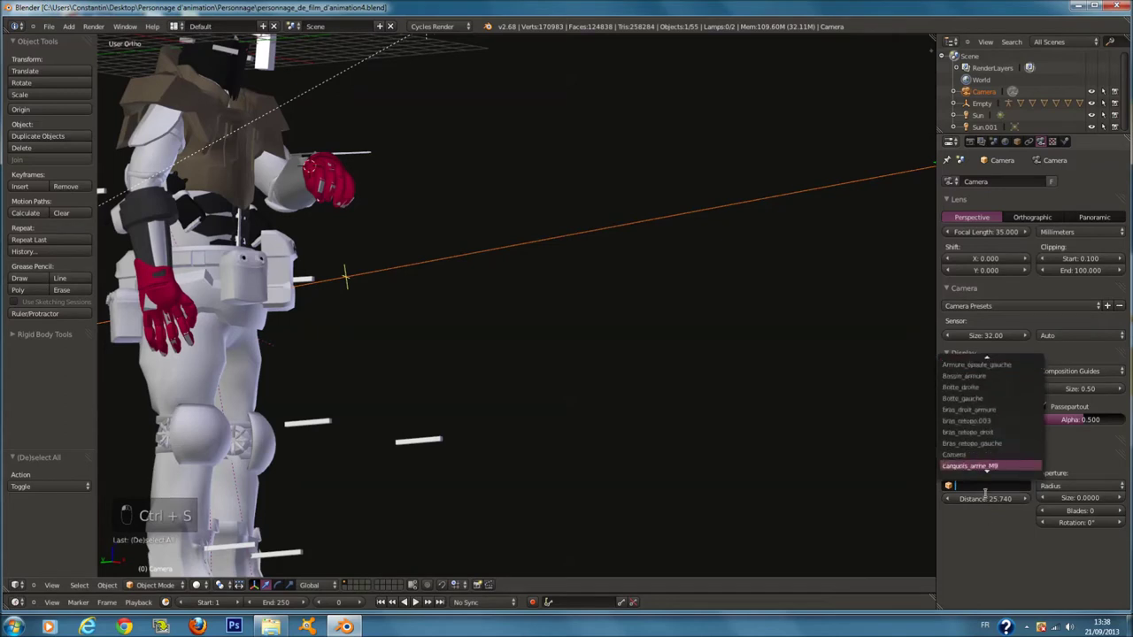
key("ctrl+s")
key("KP_0")
key("a")
key("ctrl+s")
key("a")
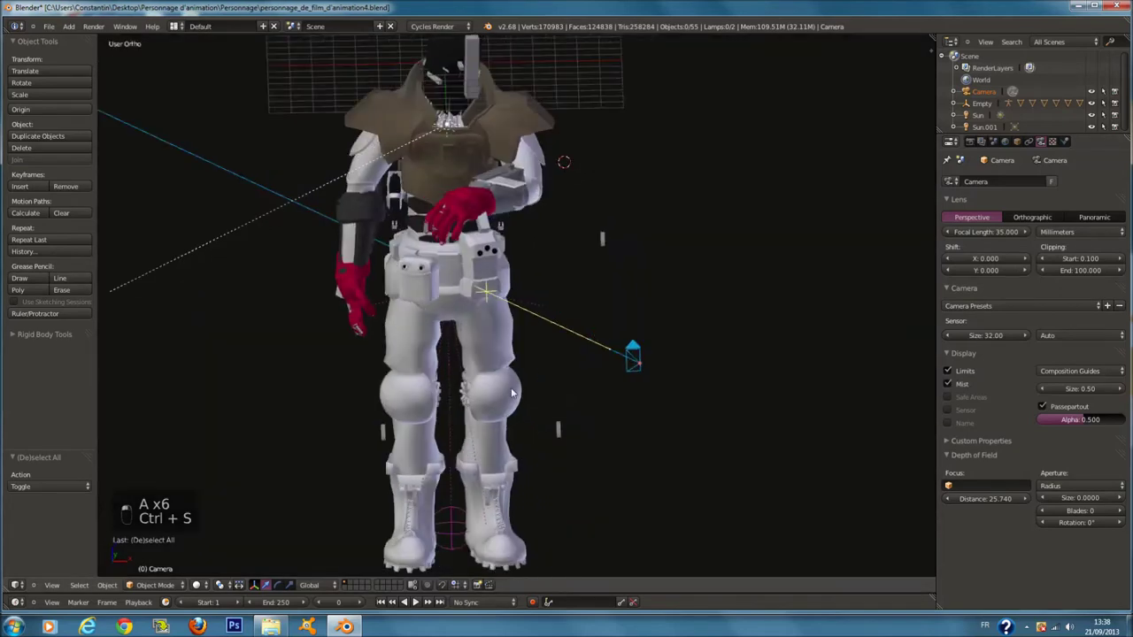
key("ctrl+s")
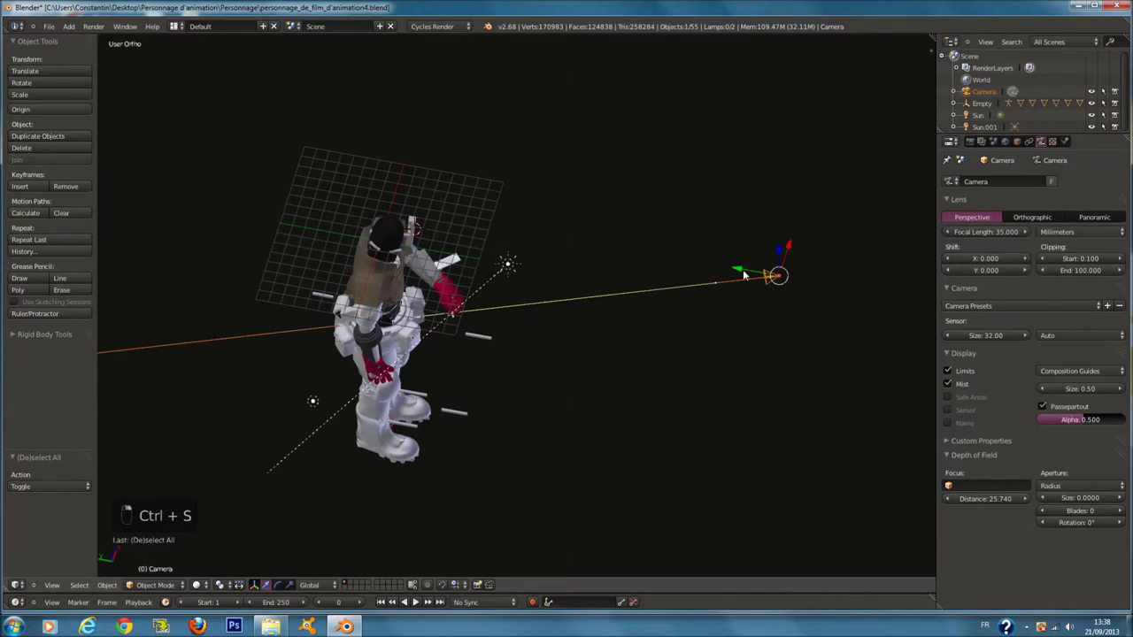
key("KP_0")
- Lower the camera vertically in camera view so the whole character stays framed
key("g")
key("g")
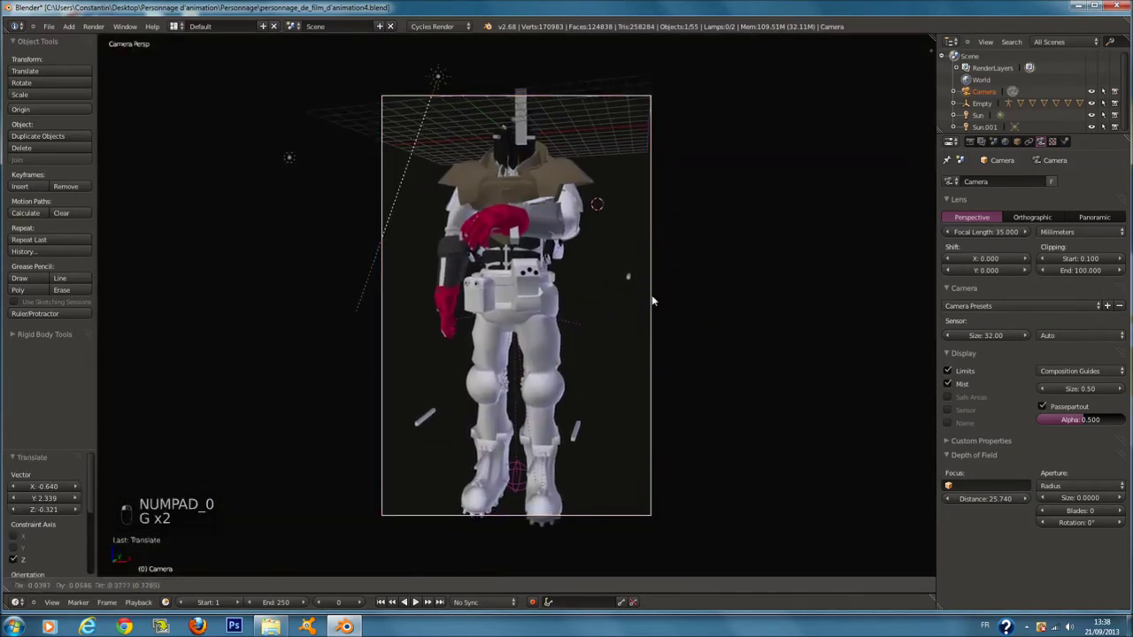
key("g")
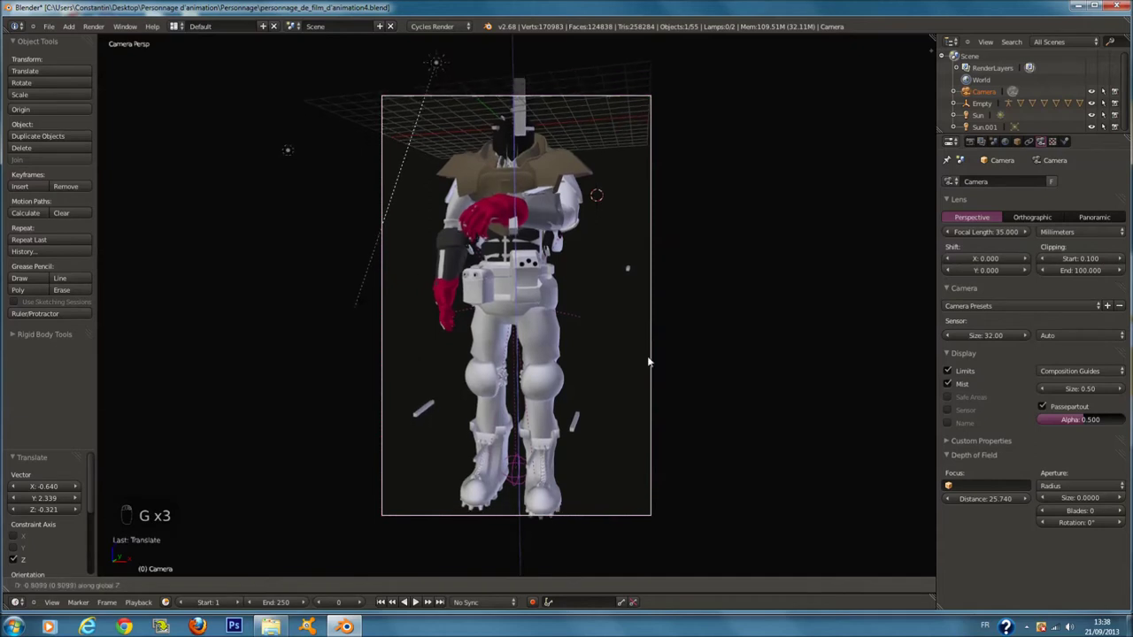
left_click_drag(625, 287, 625, 287)
key("g")
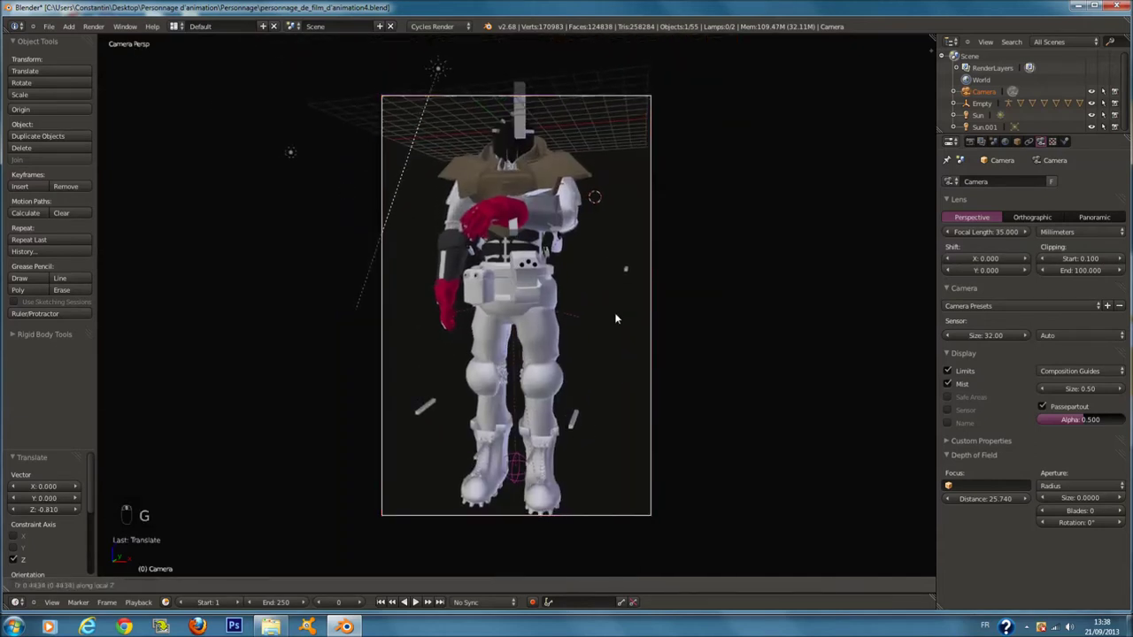
left_click(619, 314)
- Orbit around the character to review the framing and save the file
key("g")
key("a")
key("a")
key("a")
key("ctrl+s")
key("a")
key("a")
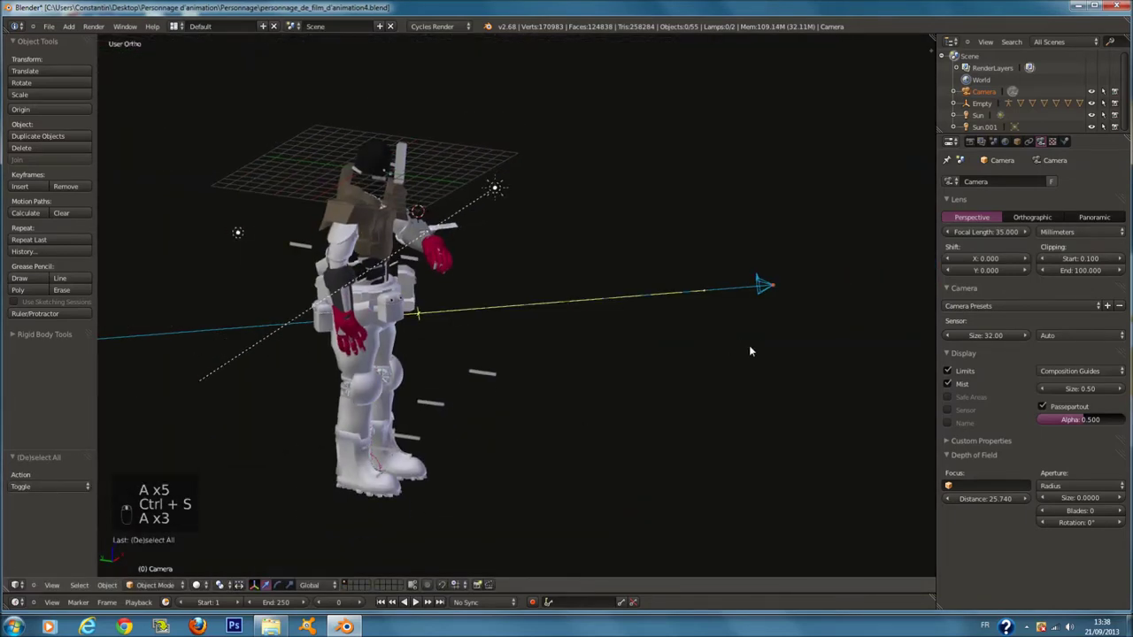
- Switch the armature into pose mode and back out to object editing
key("ctrl+s")
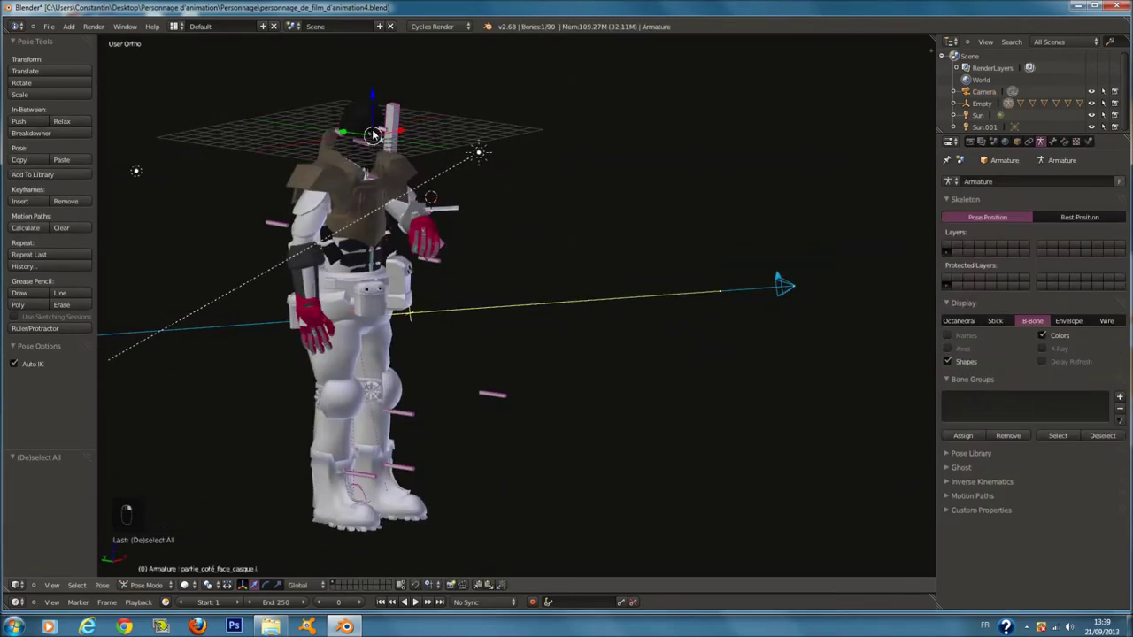
key("z")
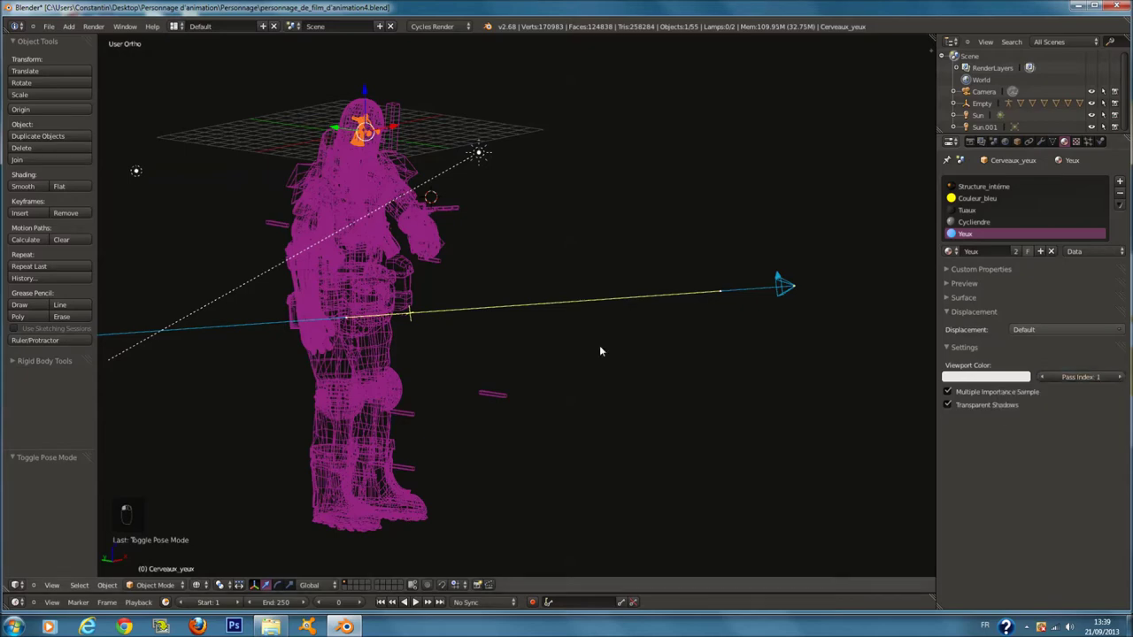
- Zoom onto the left-arm touch screen, viewing it in wireframe then solid shading
key("a")
key("KP_Decimal")
key("KP_0")
key("z")
key("KP_Decimal")
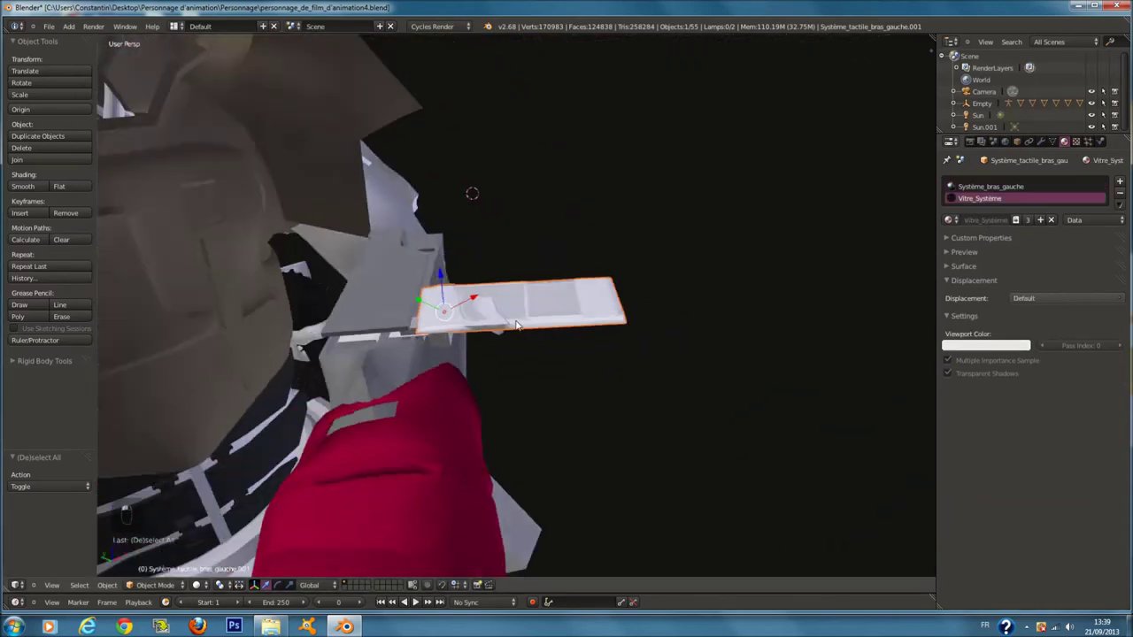
key("z")
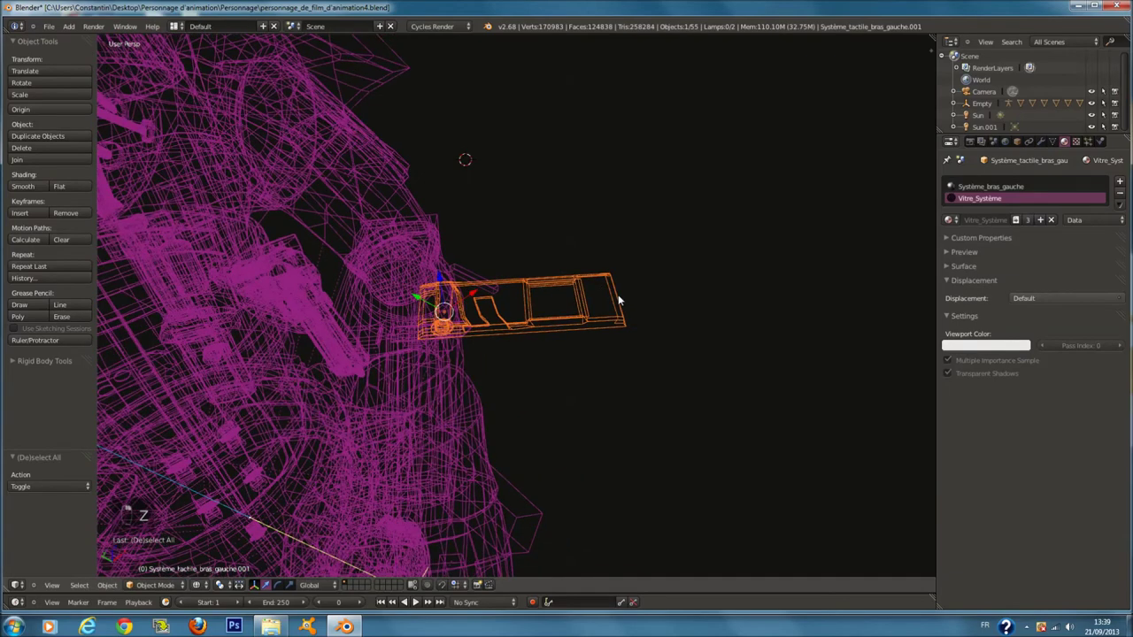
key("z")
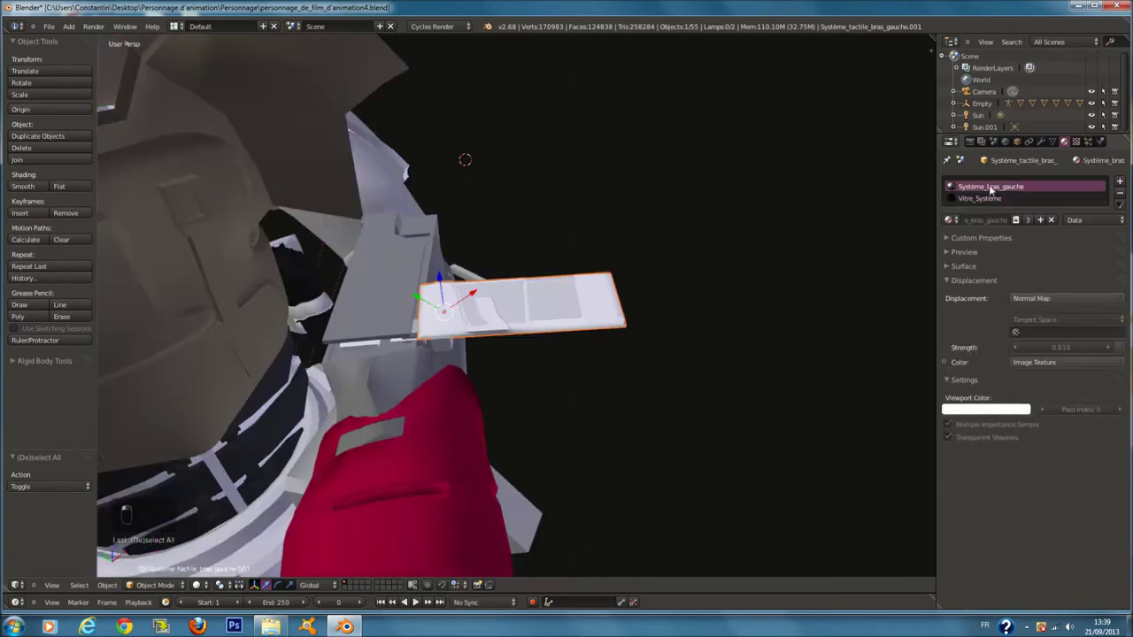
- Look through the touch screen's Vitre_Système and Système_bras_gauche materials with the preview sphere
left_click(987, 312)
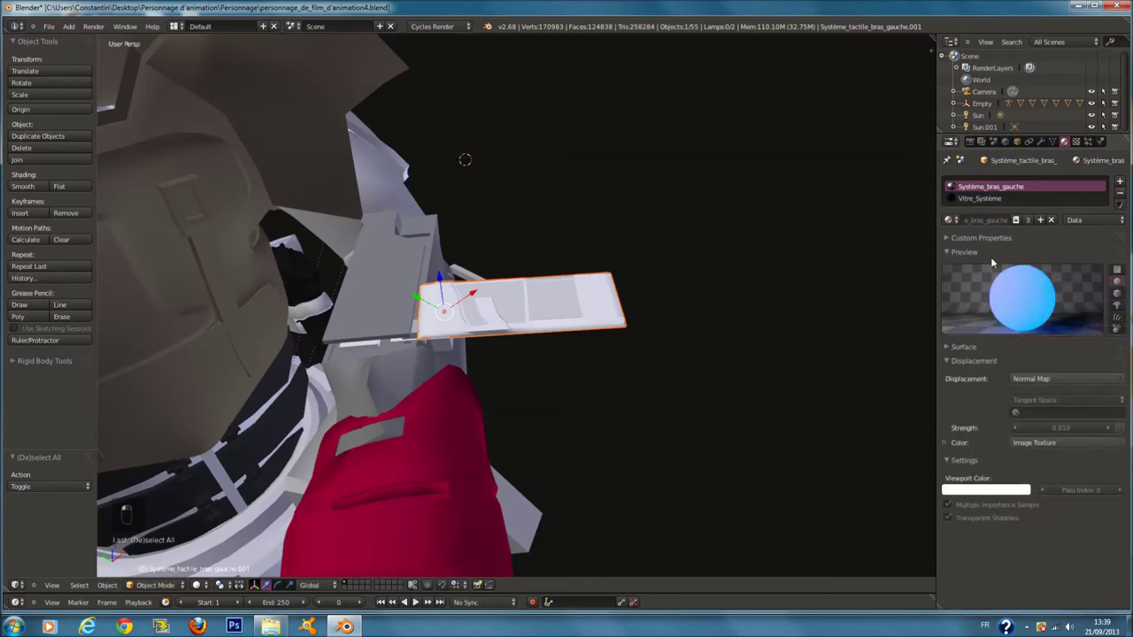
key("ctrl+s")
key("z")
key("a")
key("z")
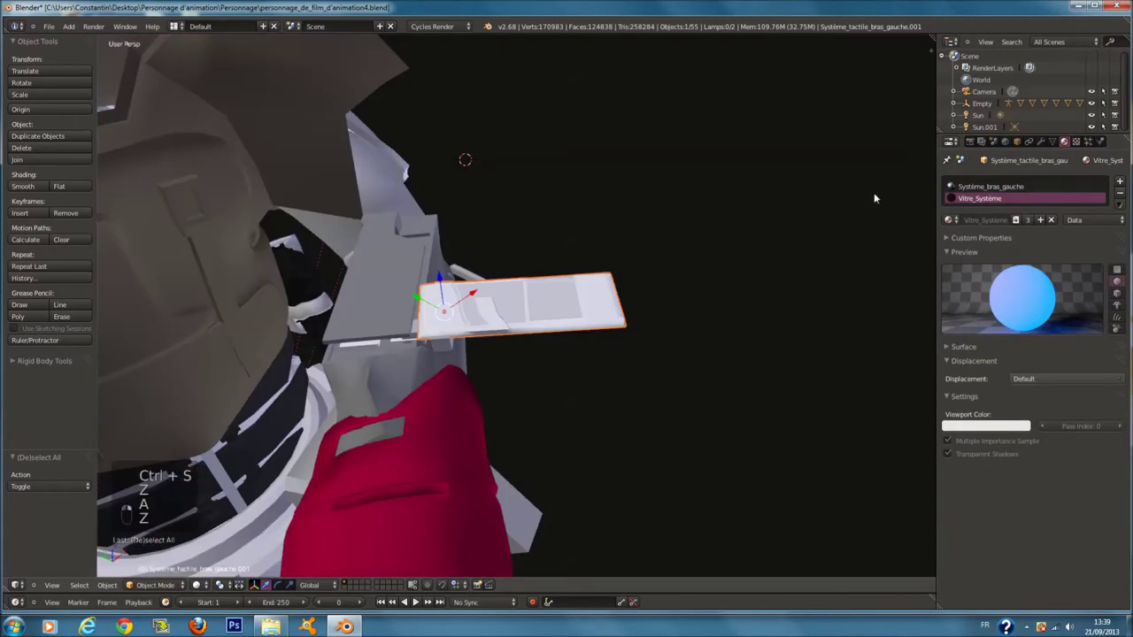
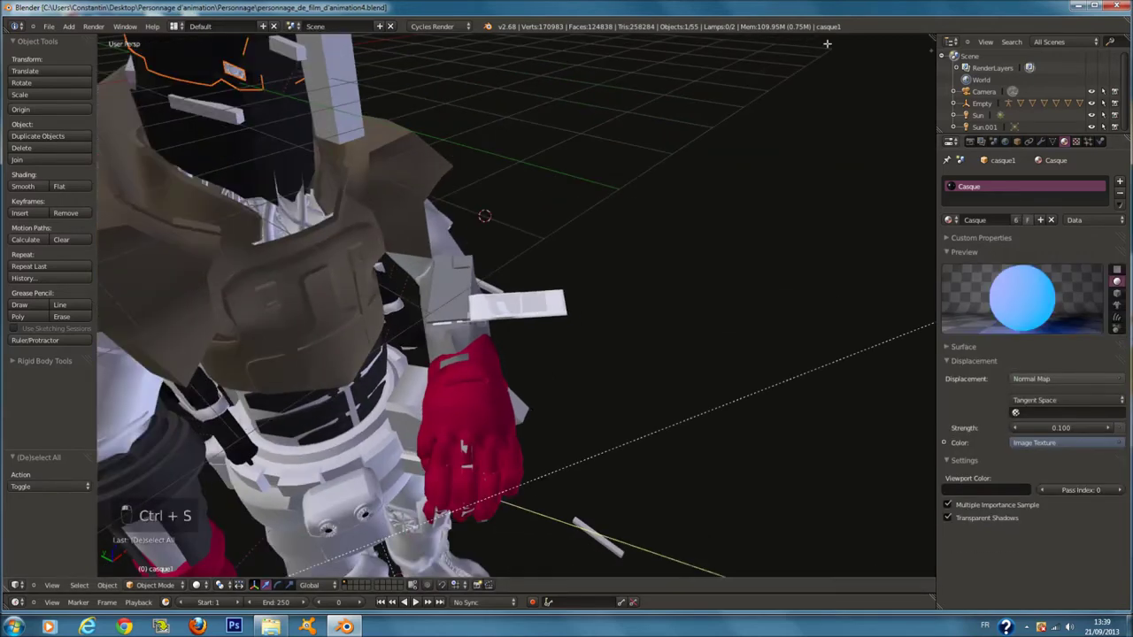
- Save the scene and orbit around the posed character
key("ctrl+s")
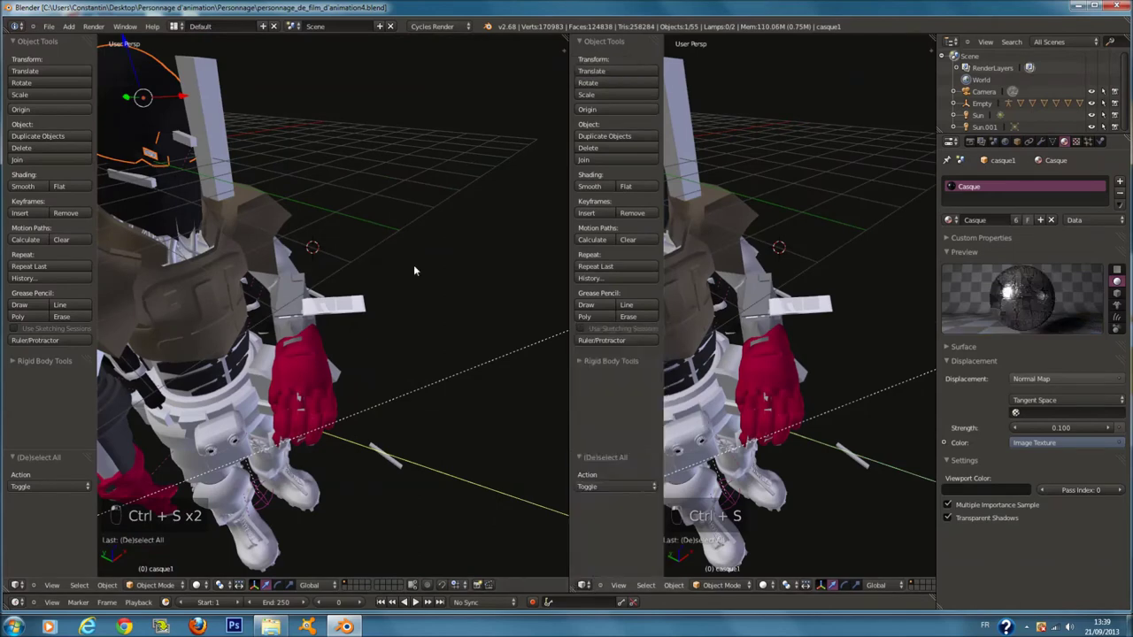
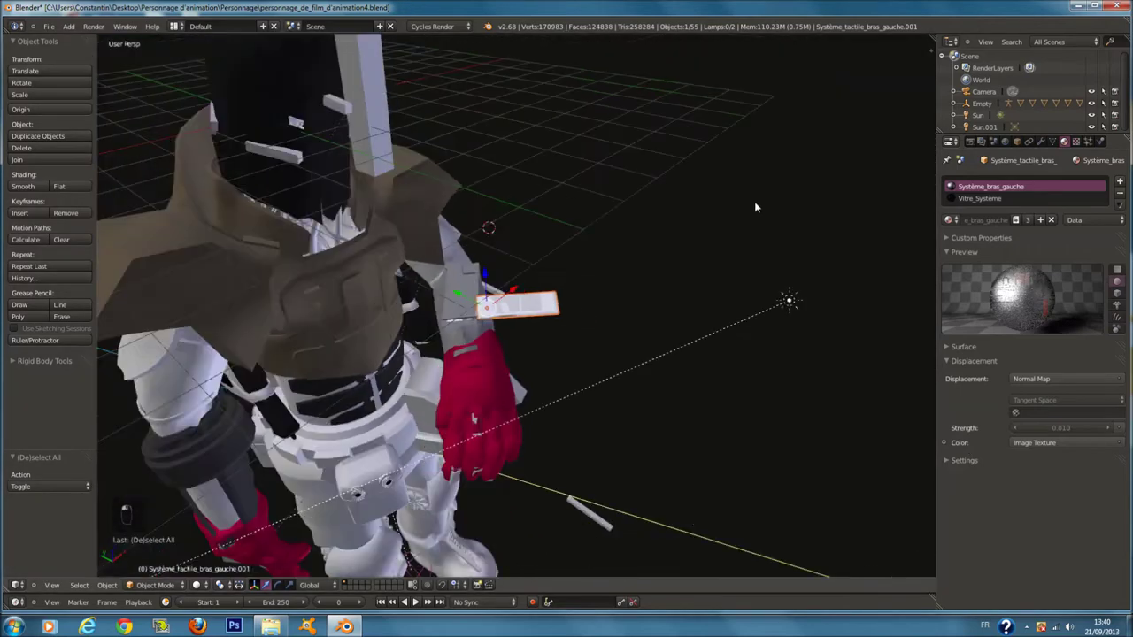
key("a")
key("a")
key("a")
key("ctrl+s")
- Frame the character through the camera with the 1920×3000 render dimensions and sampling shown, then save
key("KP_0")
key("a")
key("a")
key("ctrl+s")
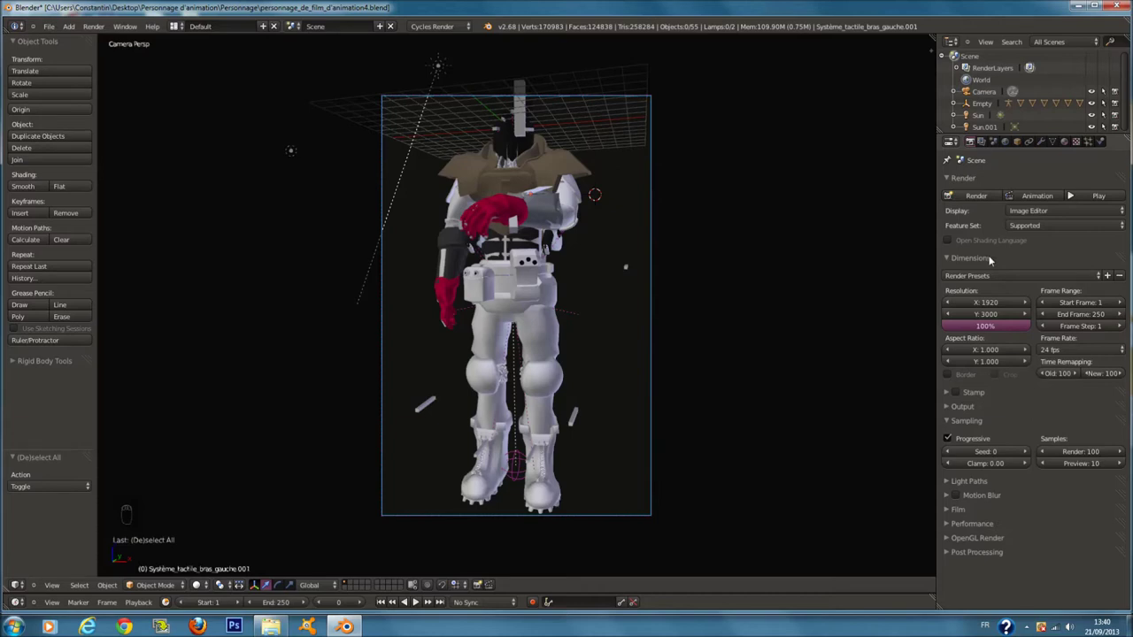
- Show the Film exposure 1.0 and Gaussian 1.5 filter settings while returning to camera view
left_click_drag(992, 256, 528, 43)
key("g")
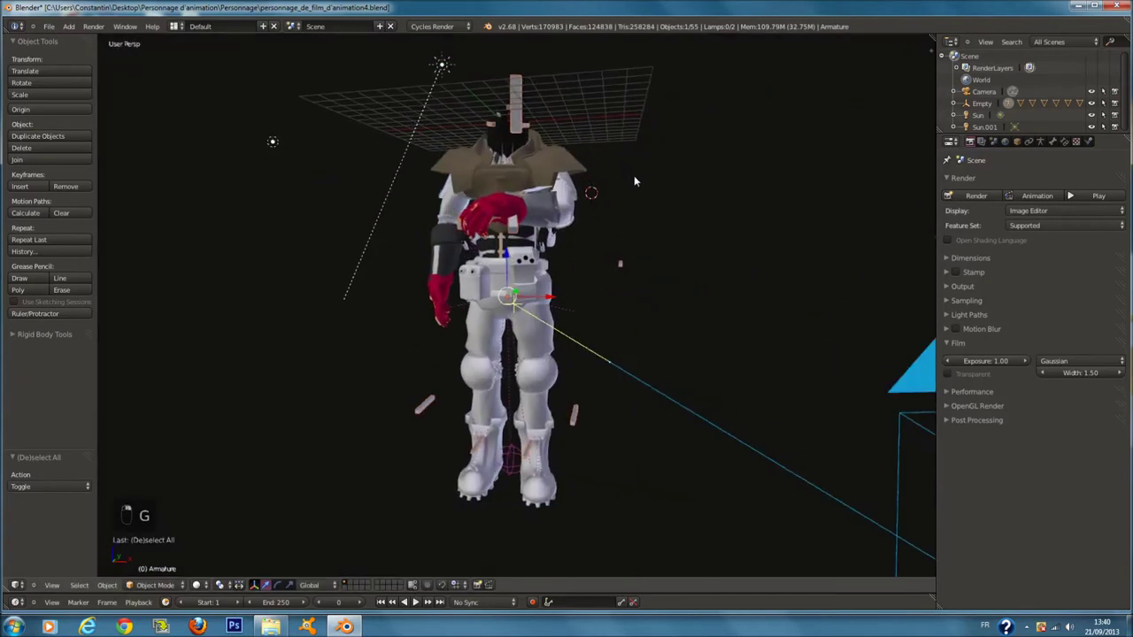
key("KP_0")
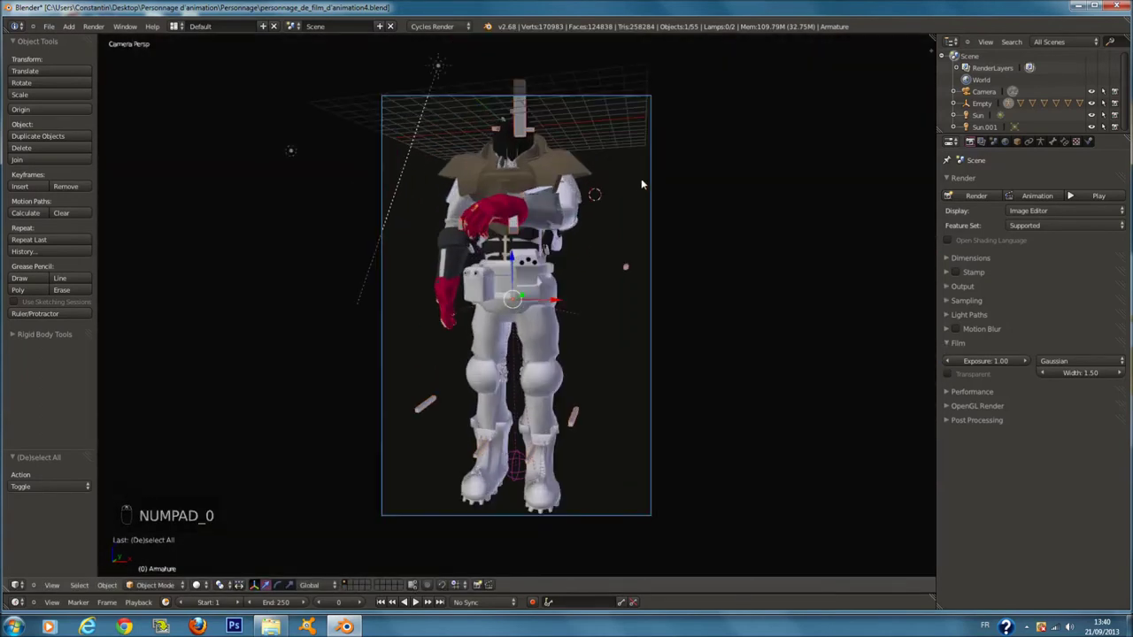
key("g")
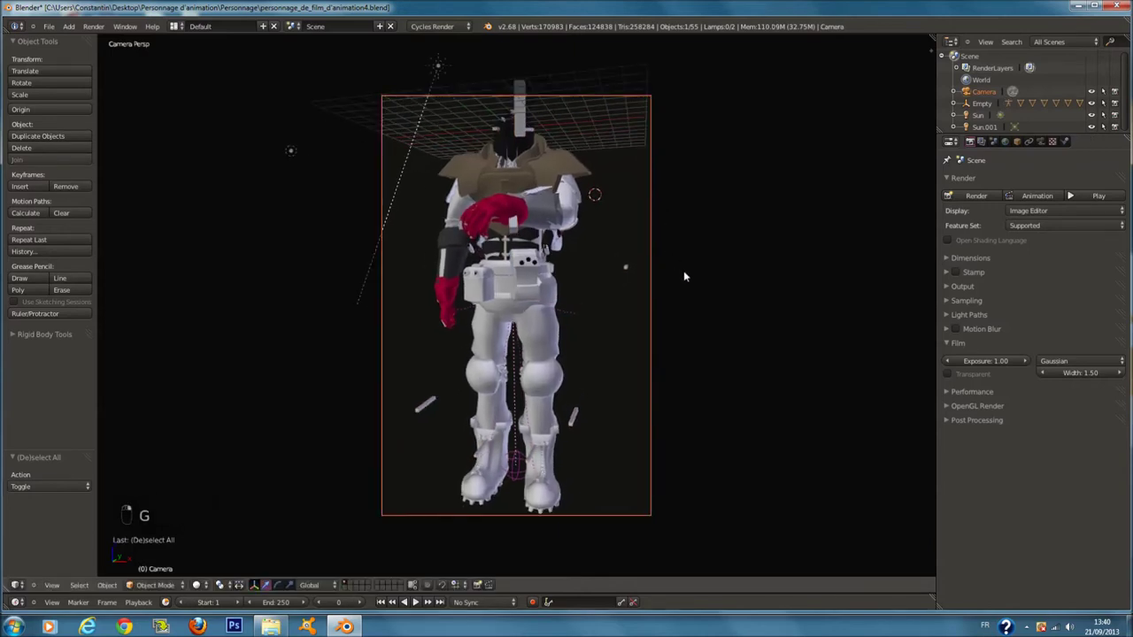
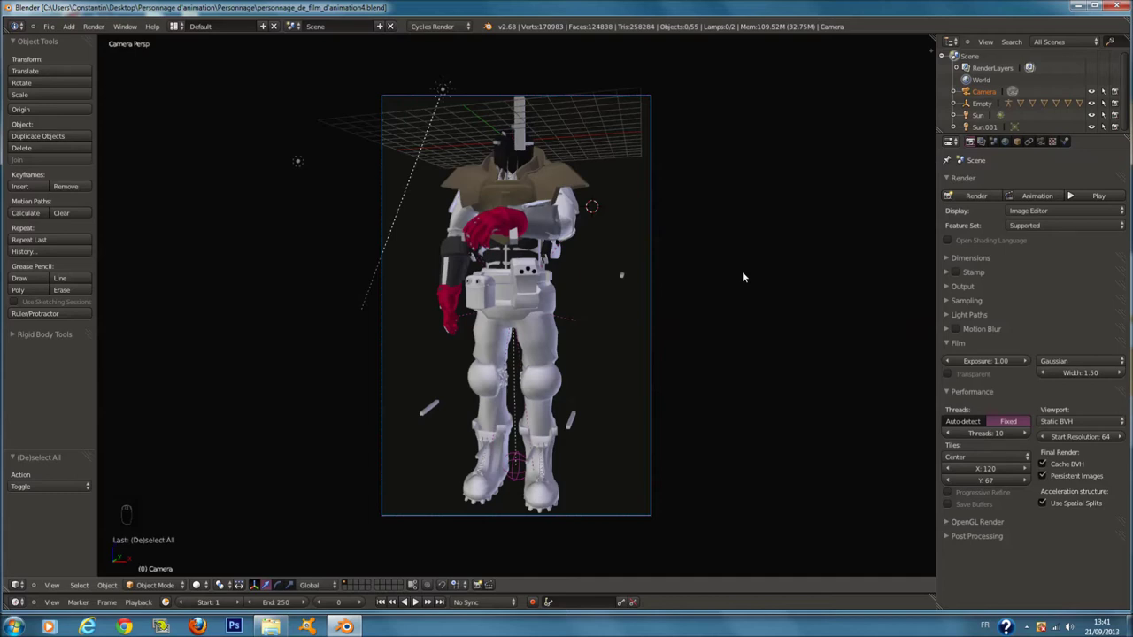
- Set render performance to fixed 10 threads with 120×67 tiles, save, and reveal the Post Processing options
key("a")
key("a")
key("ctrl+s")
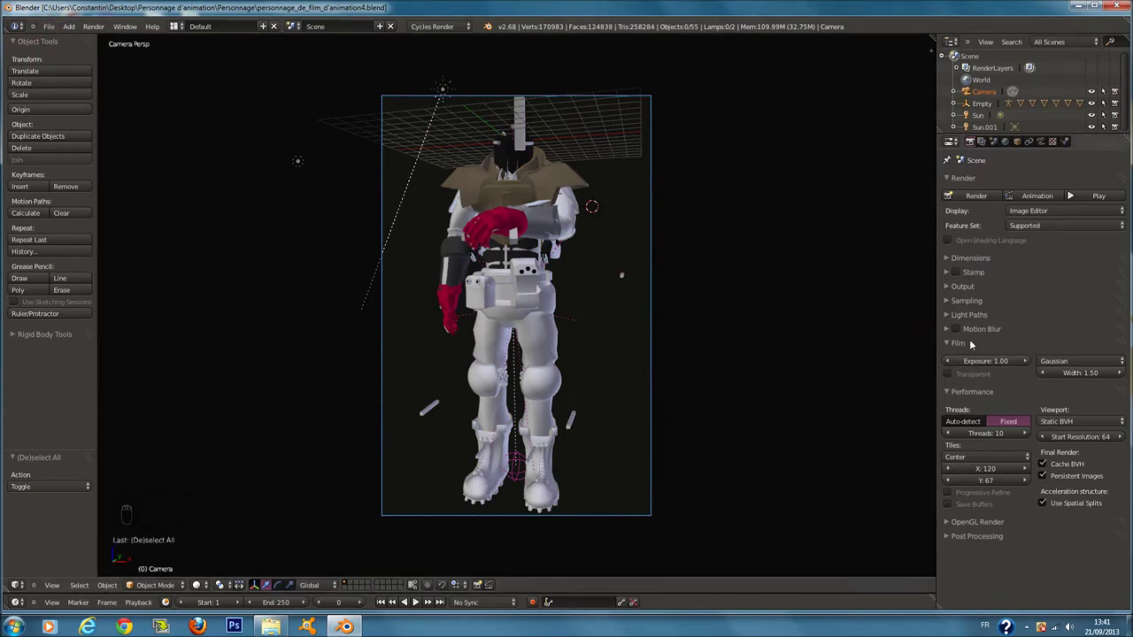
left_click_drag(975, 343, 688, 418)
key("a")
key("a")
key("ctrl+s")
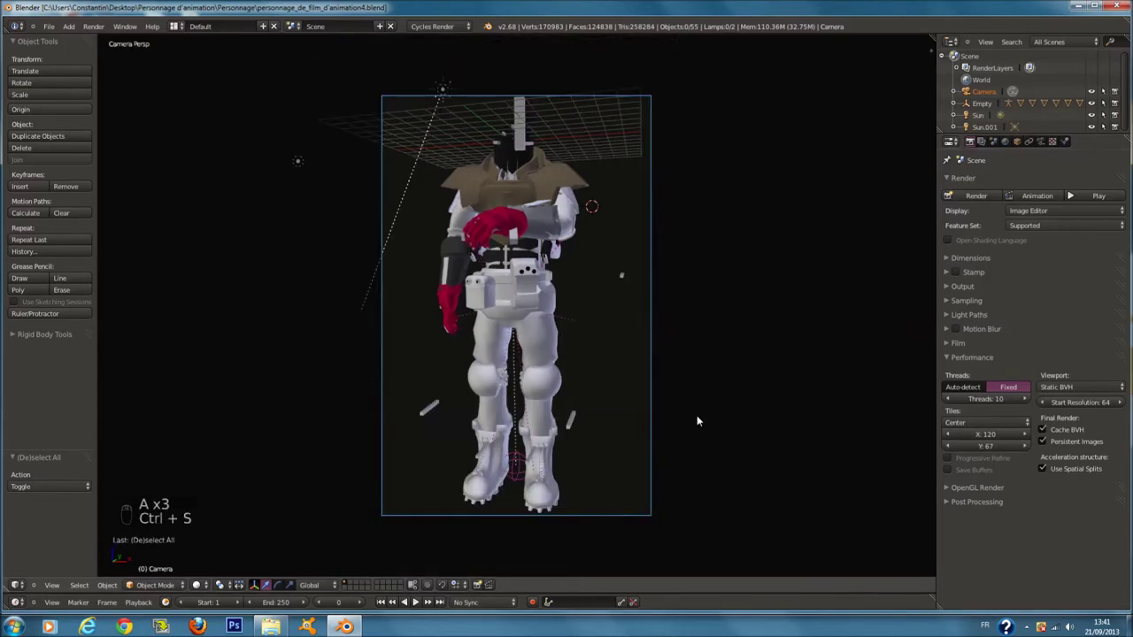